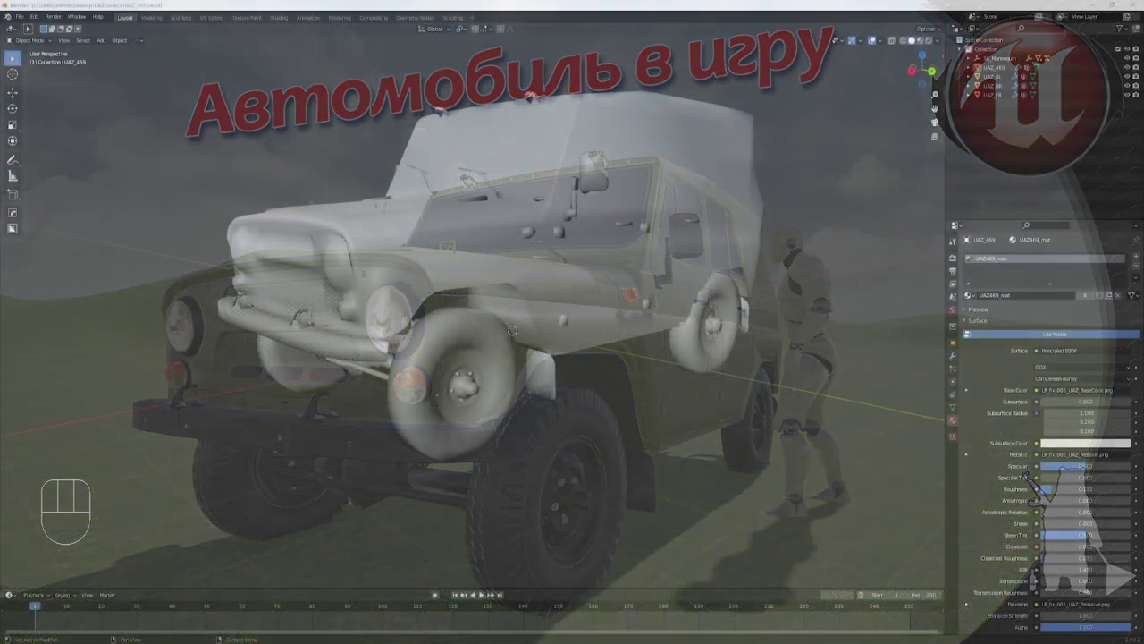
Orbit the view to inspect the UAZ_469 car body wireframe before editing.
middle_click(600, 365)
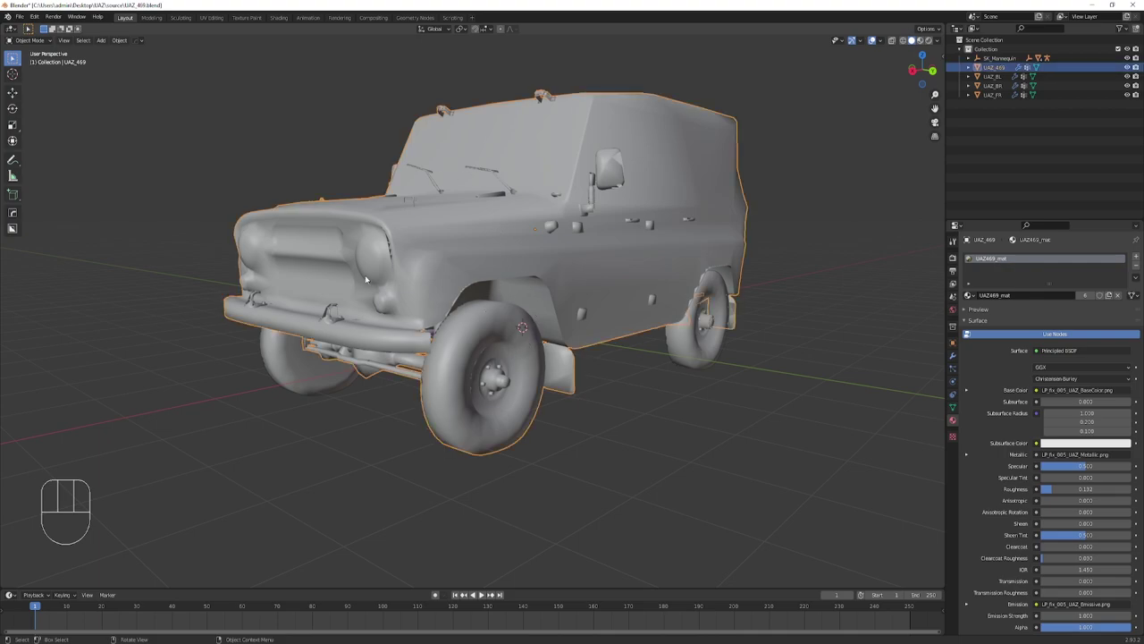
middle_click(491, 353)
In Edit Mode, select the front wheel's linked geometry and separate it by Selection.
key("Tab")
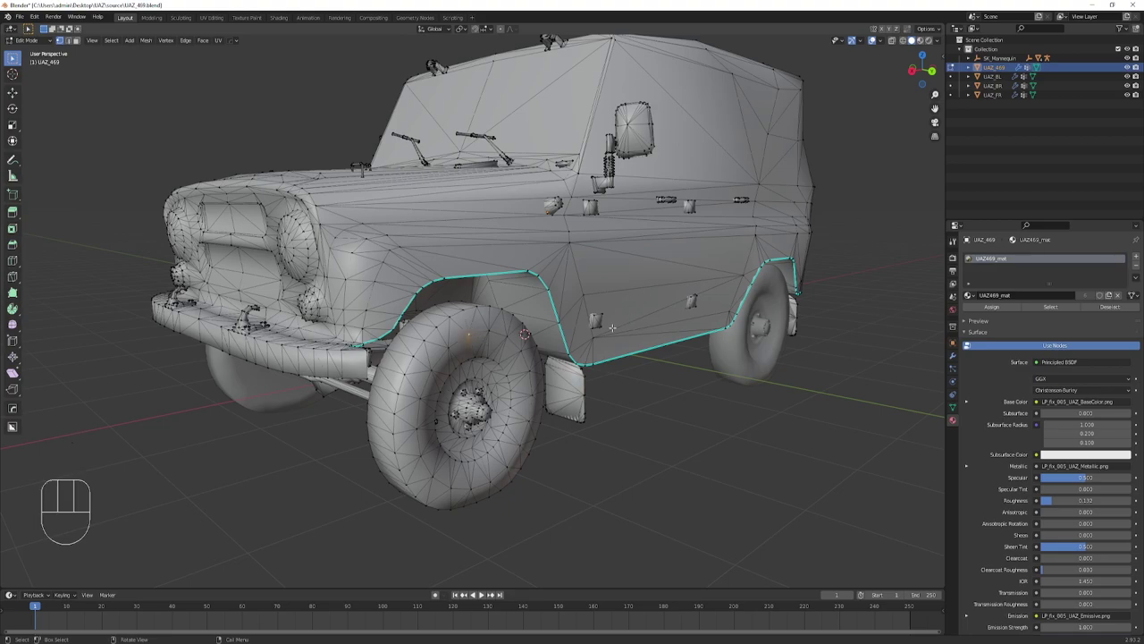
key("l")
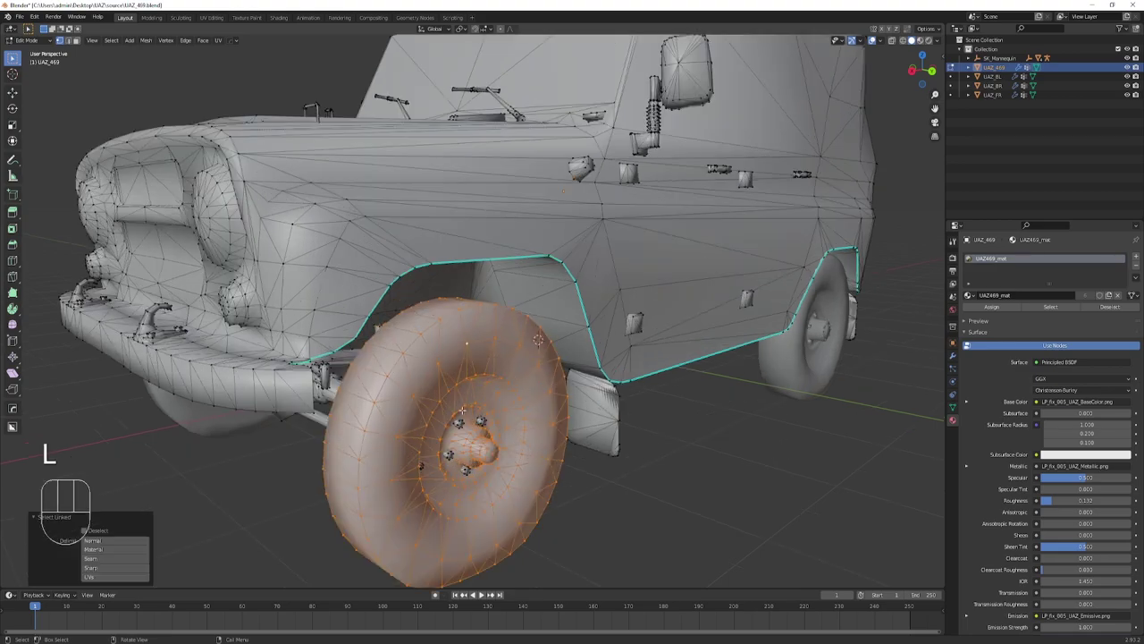
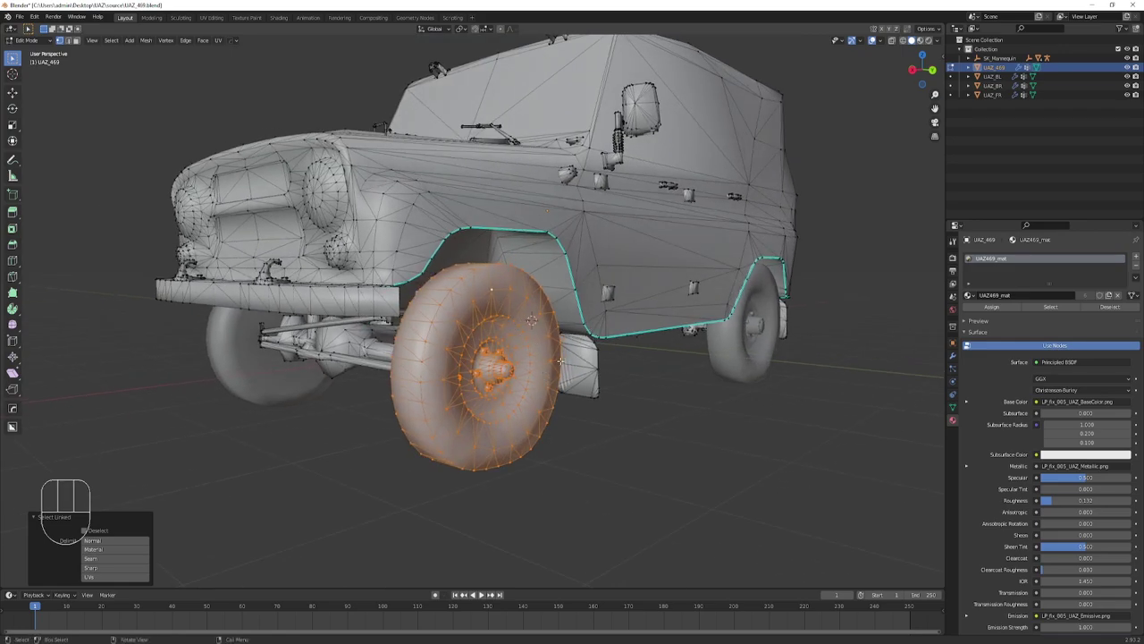
key("p")
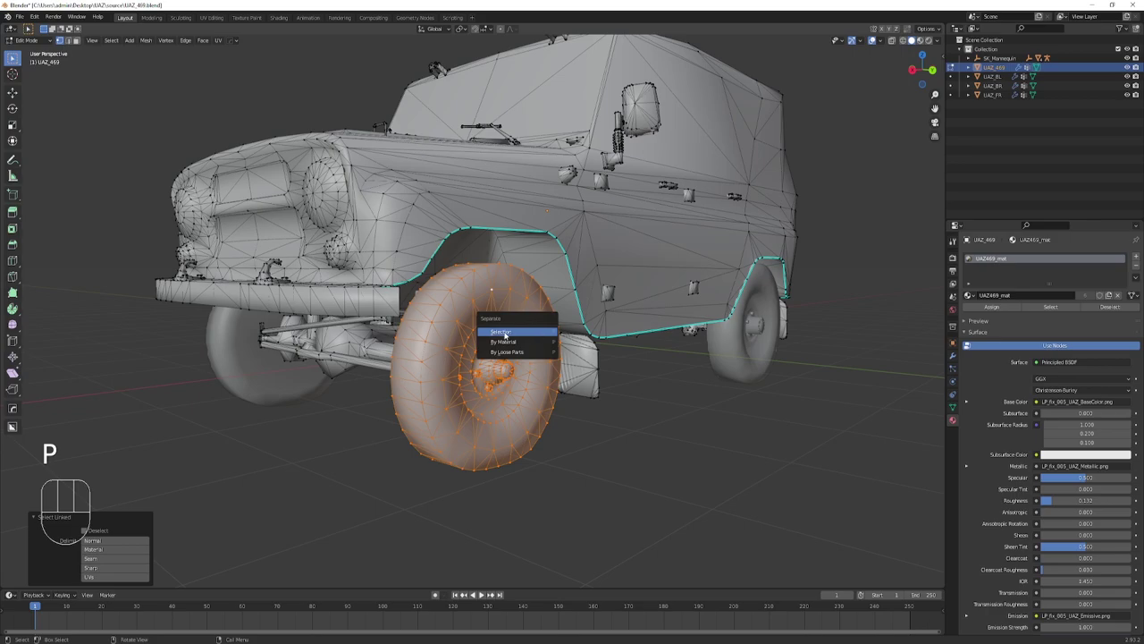
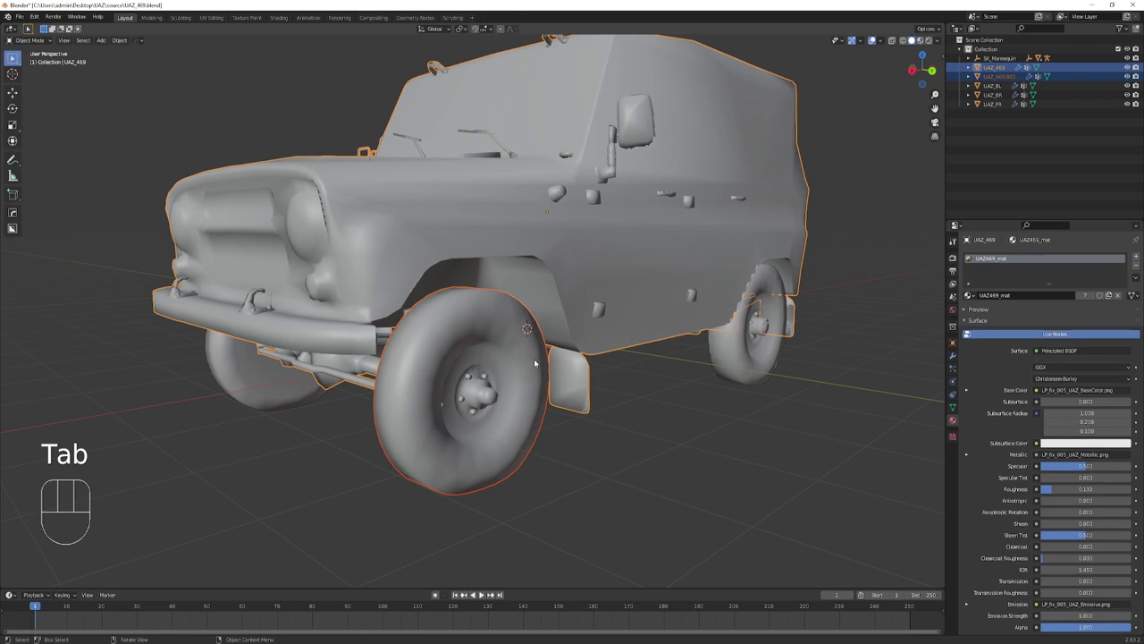
Hide and unhide parts to isolate and select the separated front wheel UAZ_469.001.
middle_click(575, 387)
left_click(613, 416)
left_click(604, 271)
left_click_drag(593, 360, 579, 351)
middle_click(610, 307)
key("h")
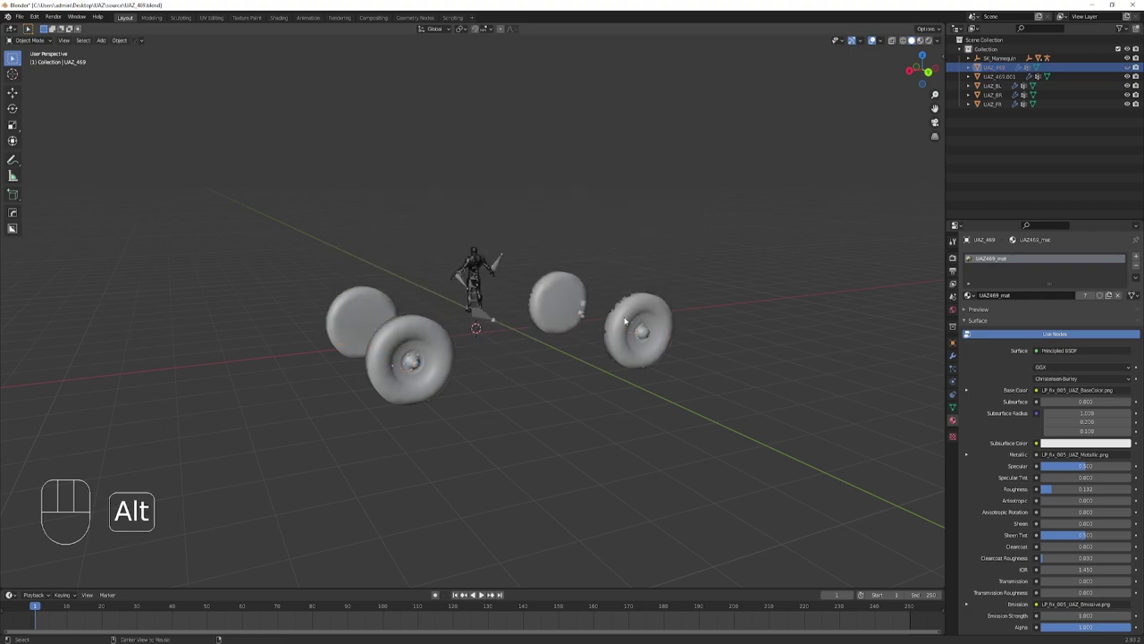
key("alt+h")
middle_click(555, 307)
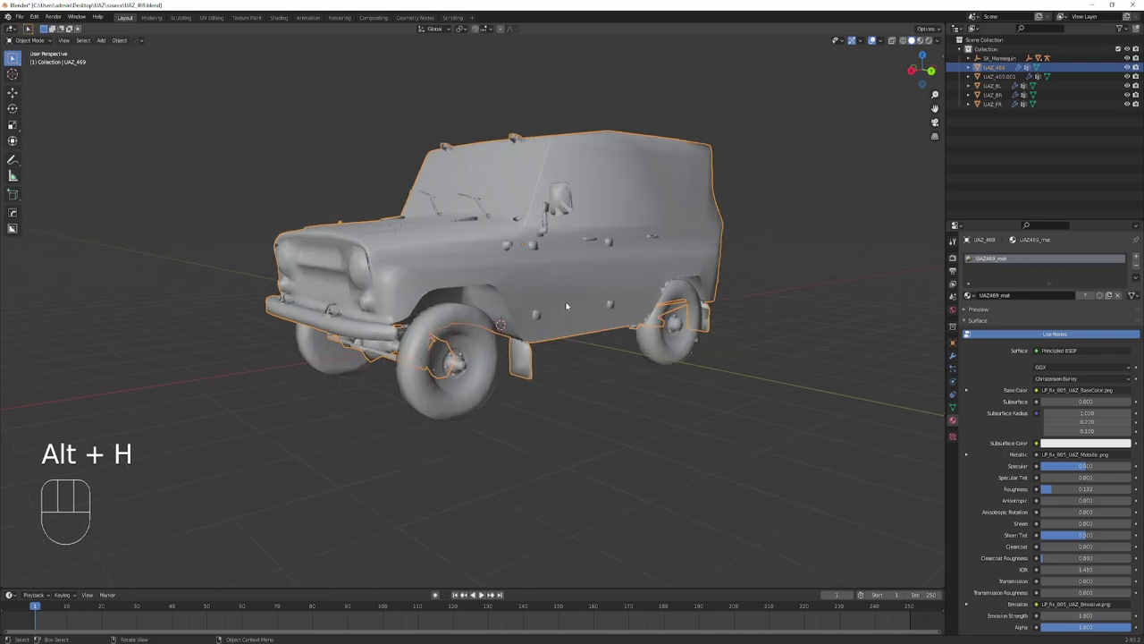
left_click_drag(579, 308, 599, 305)
left_click(486, 317)
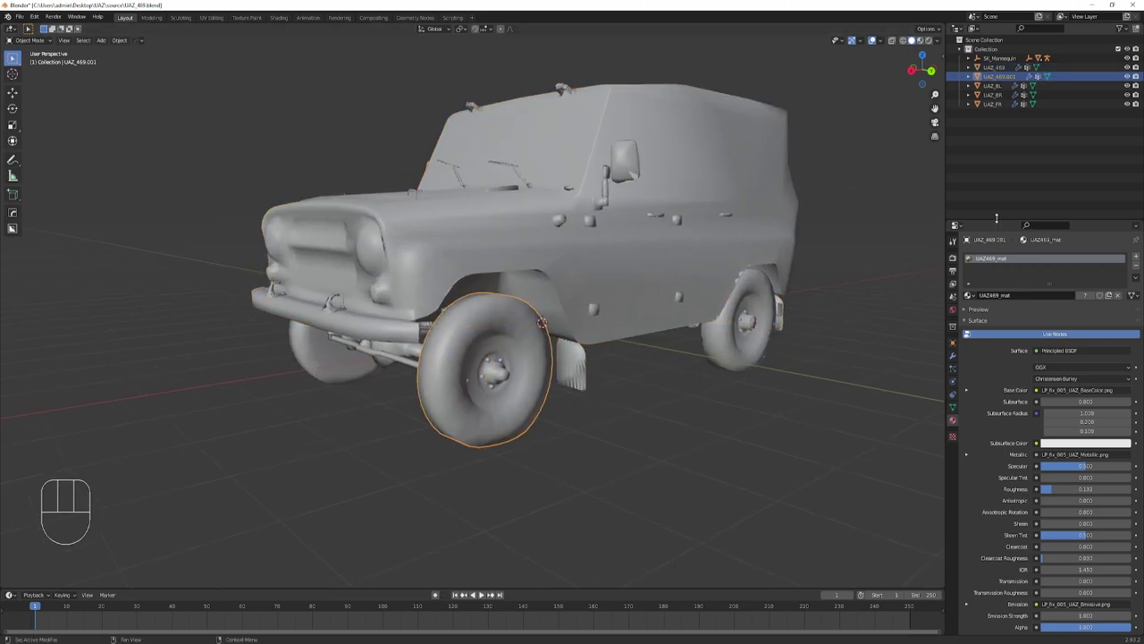
Rename the separated wheel object to UAZ_FL in the Outliner.
left_click(1002, 77)
left_click_drag(1002, 78, 1024, 85)
key("BackSpace")
key("BackSpace")
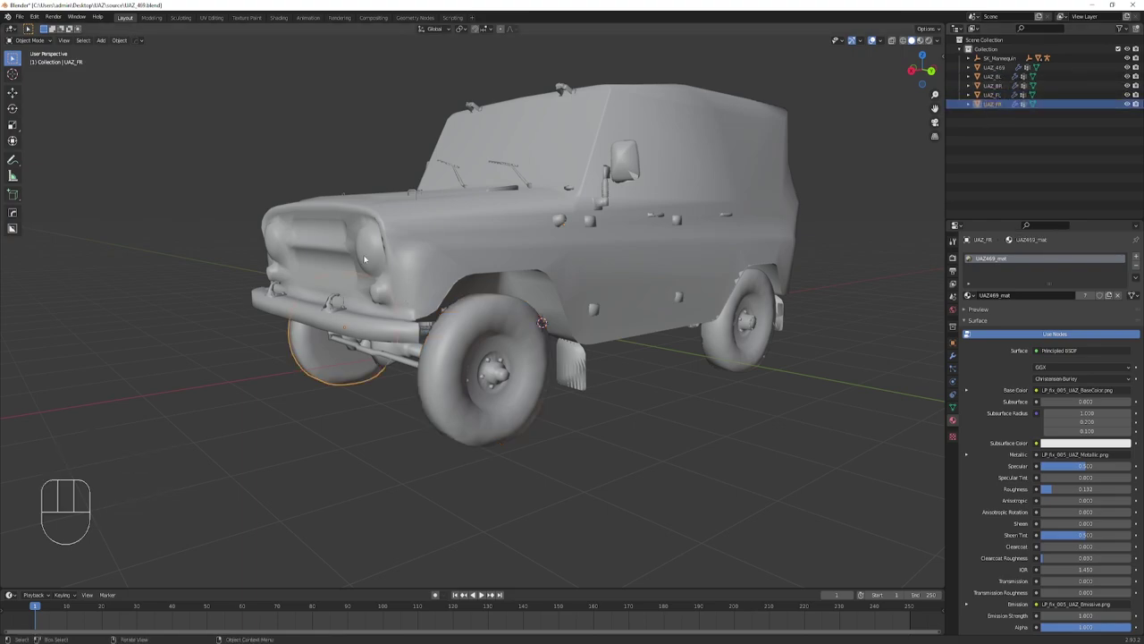
left_click(995, 99)
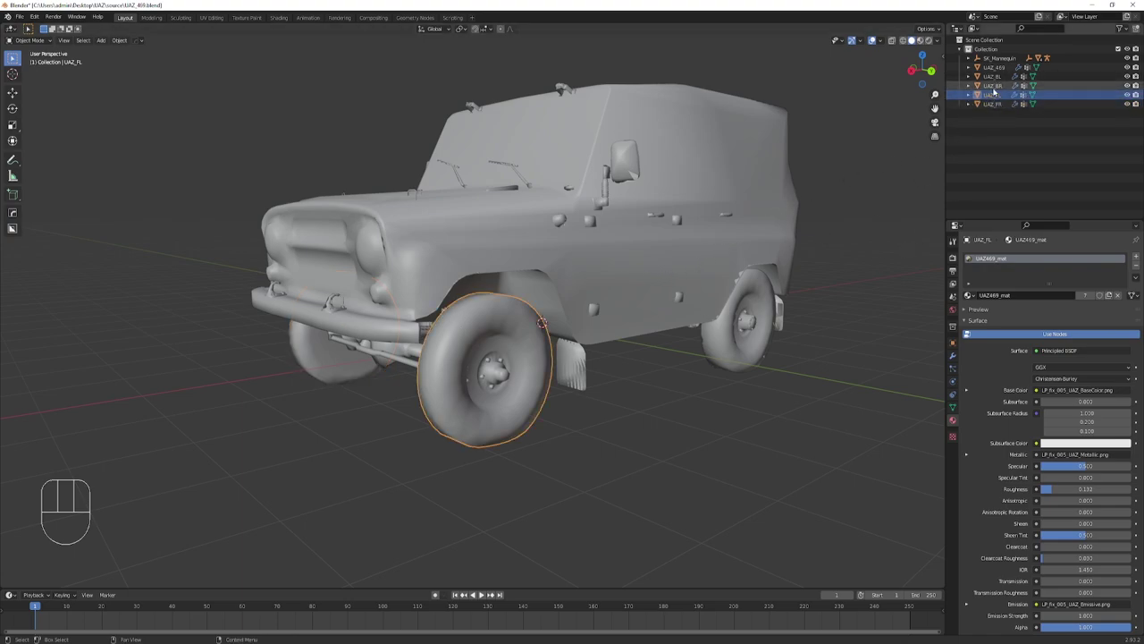
Select the UAZ_469 body together with all four wheel objects.
left_click_drag(628, 248, 619, 261)
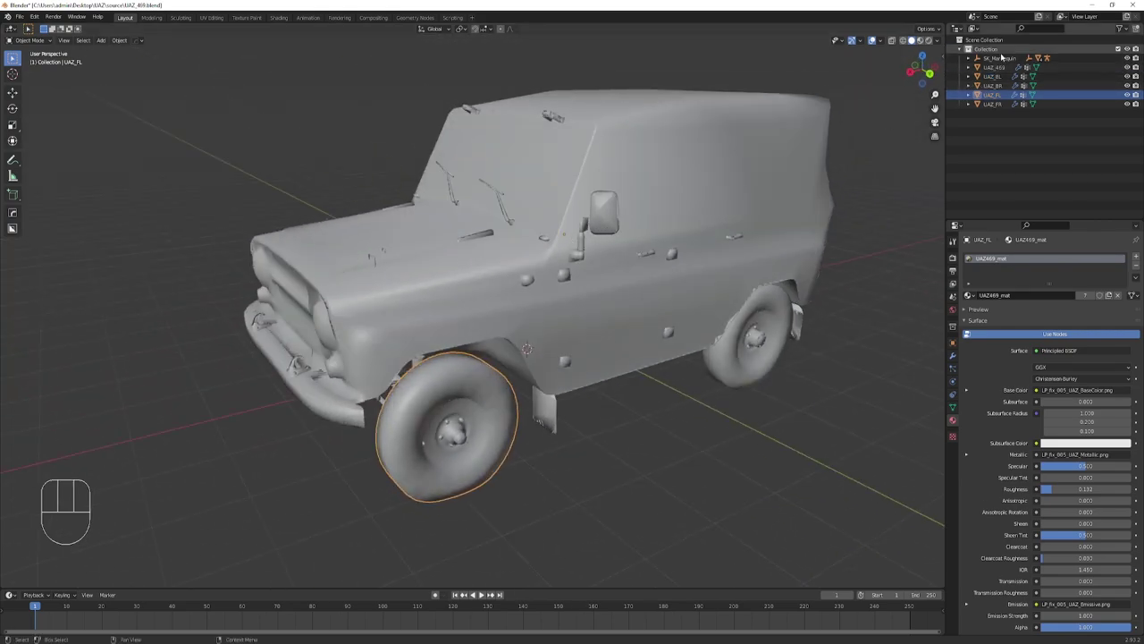
left_click(1005, 61)
left_click_drag(632, 230, 768, 222)
left_click_drag(508, 191, 493, 191)
left_click(494, 107)
left_click_drag(575, 365, 599, 352)
left_click_drag(292, 367, 345, 327)
left_click_drag(470, 373, 432, 385)
Scale the whole car down and compare it against the mannequin figure.
middle_click(589, 346)
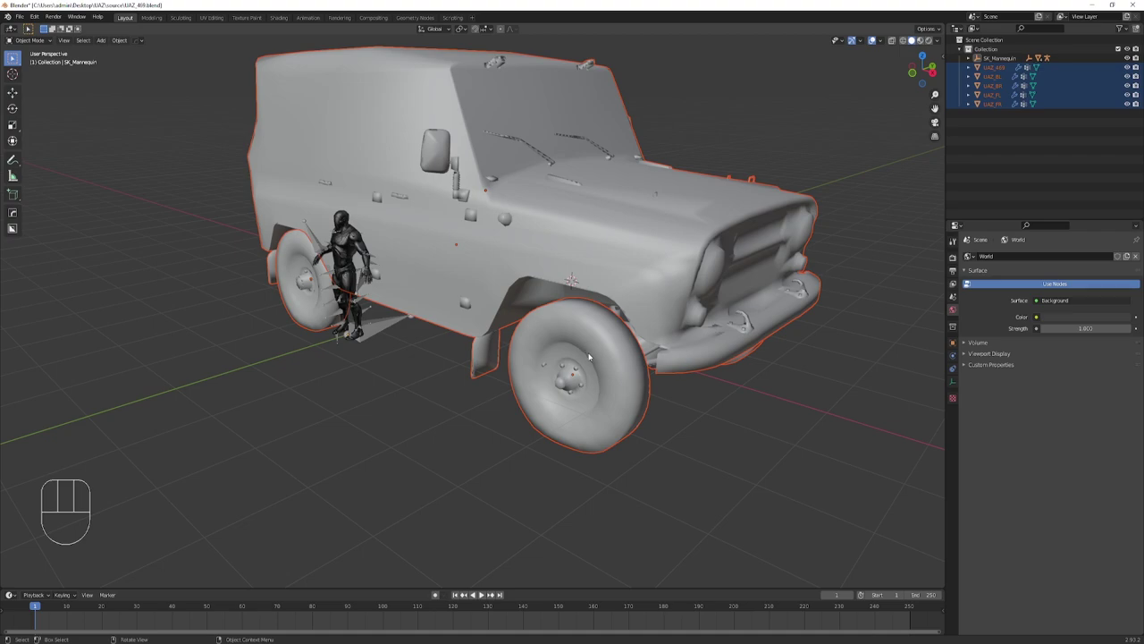
key("s")
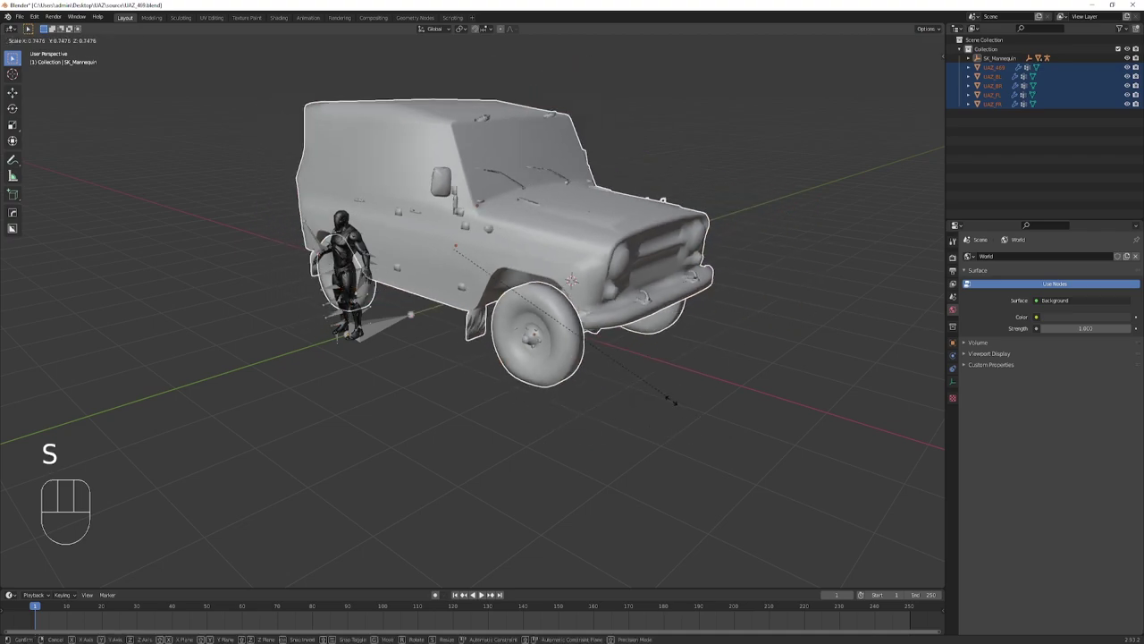
left_click(583, 353)
left_click_drag(615, 327, 650, 322)
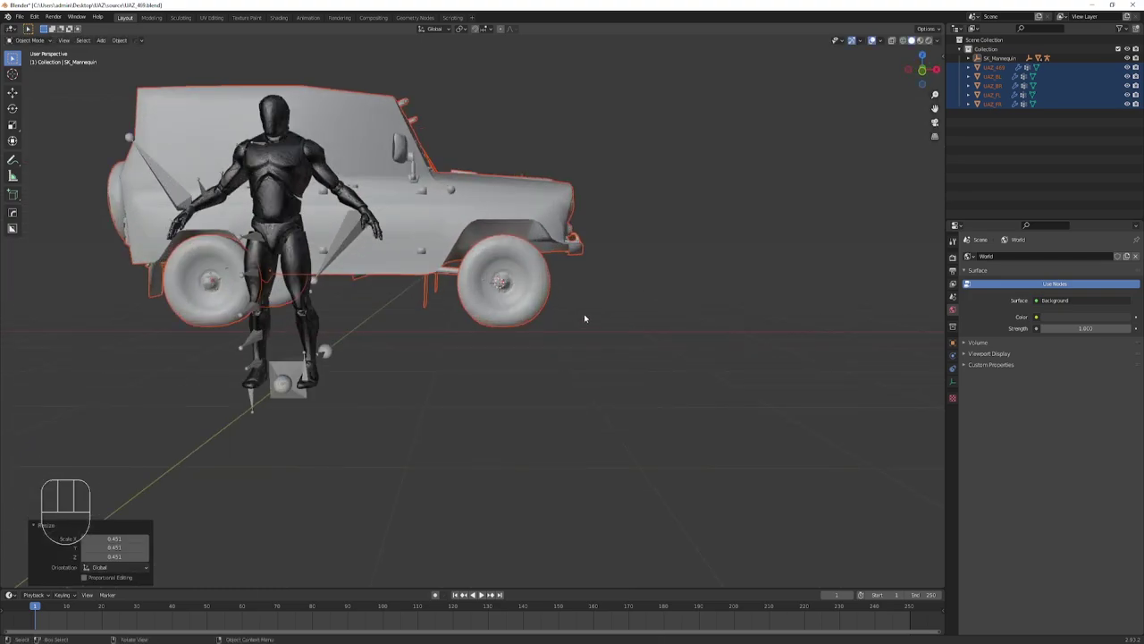
left_click_drag(599, 318, 658, 327)
left_click_drag(642, 325, 614, 331)
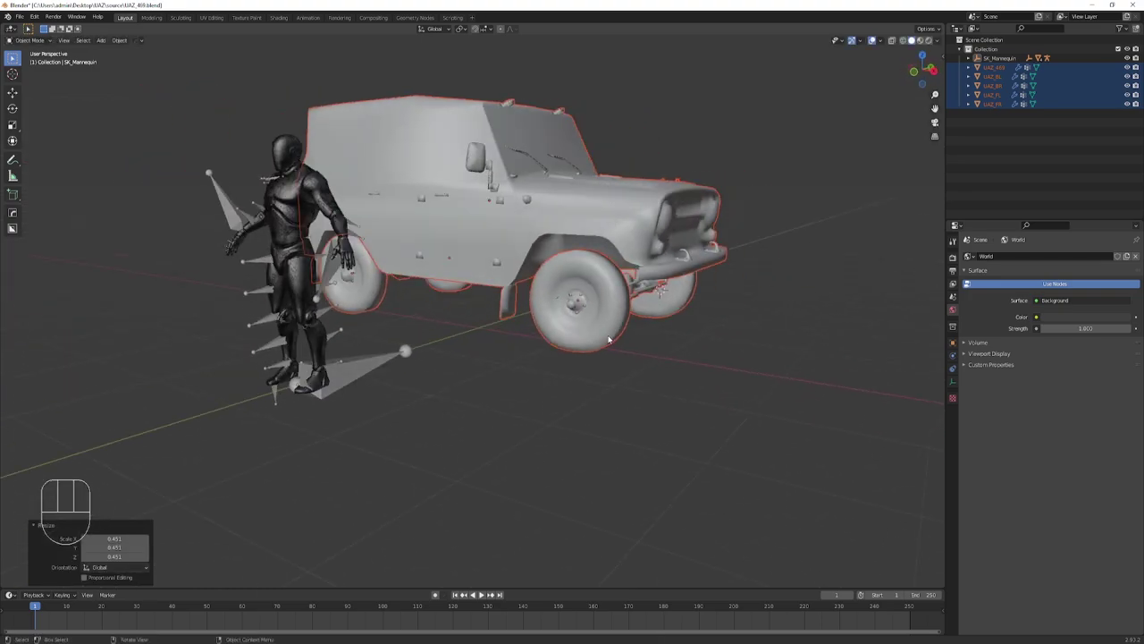
key("s")
left_click(628, 364)
In Front Orthographic view, refine the car's scale and move it along Z.
key("KP_1")
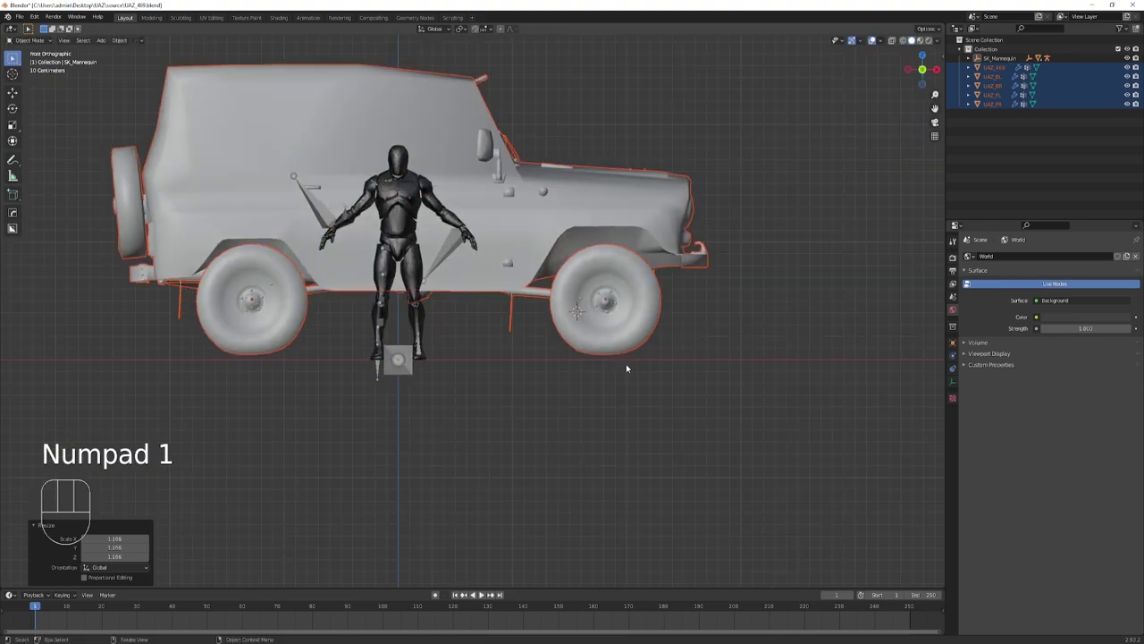
key("s")
left_click(622, 364)
key("s")
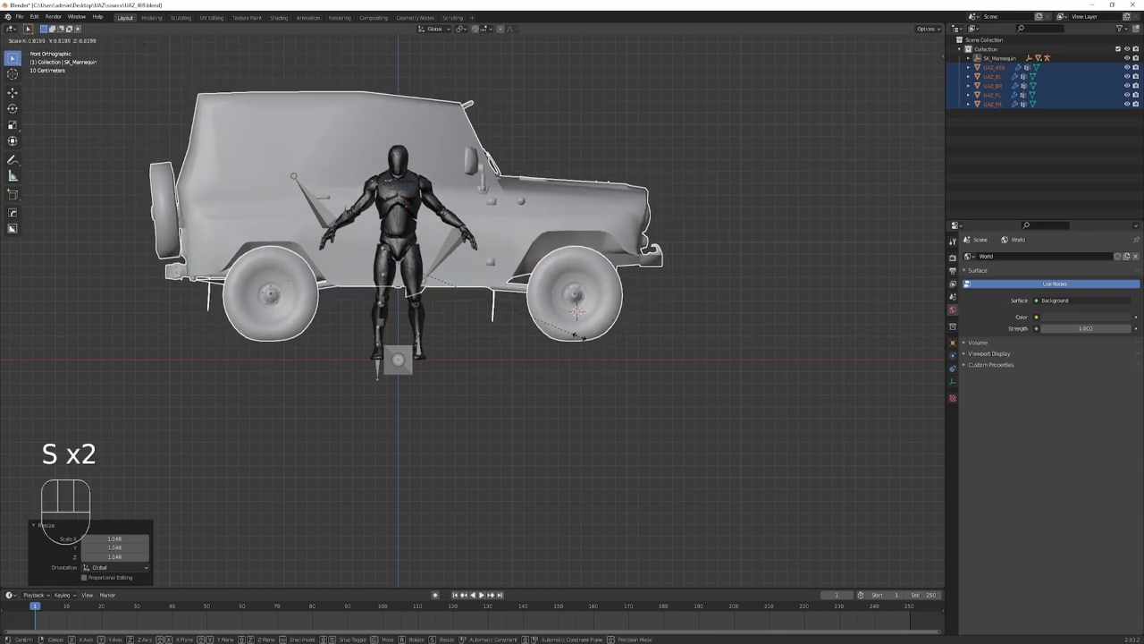
left_click(583, 337)
key("g")
key("z")
left_click(590, 357)
Orbit to the car's front and select the SK_Mannequin figure.
left_click_drag(543, 337, 525, 353)
middle_click(613, 324)
left_click_drag(544, 328, 599, 328)
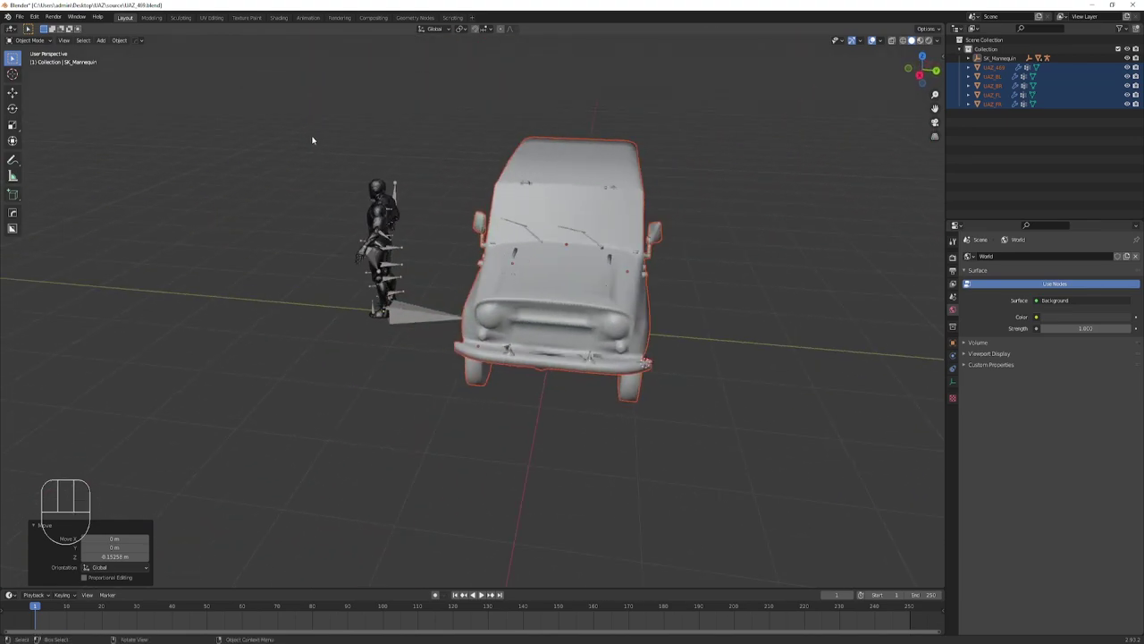
left_click(406, 363)
Delete the mannequin, leaving the UAZ body and four wheels in the scene.
key("Delete")
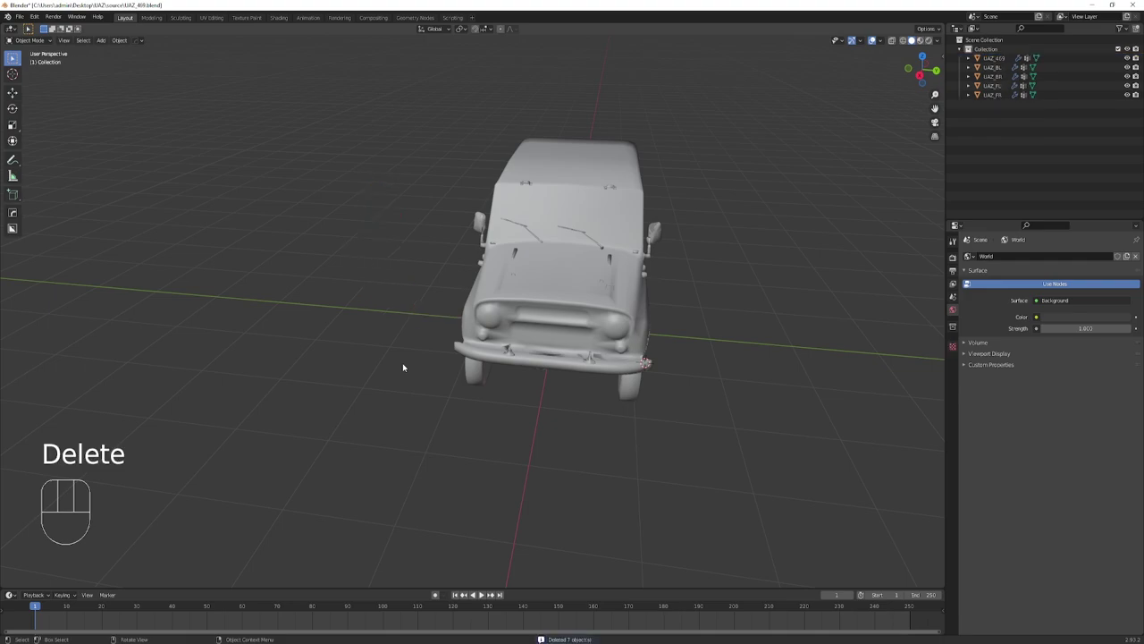
left_click_drag(728, 368, 698, 352)
left_click_drag(737, 319, 667, 342)
left_click_drag(665, 345, 640, 351)
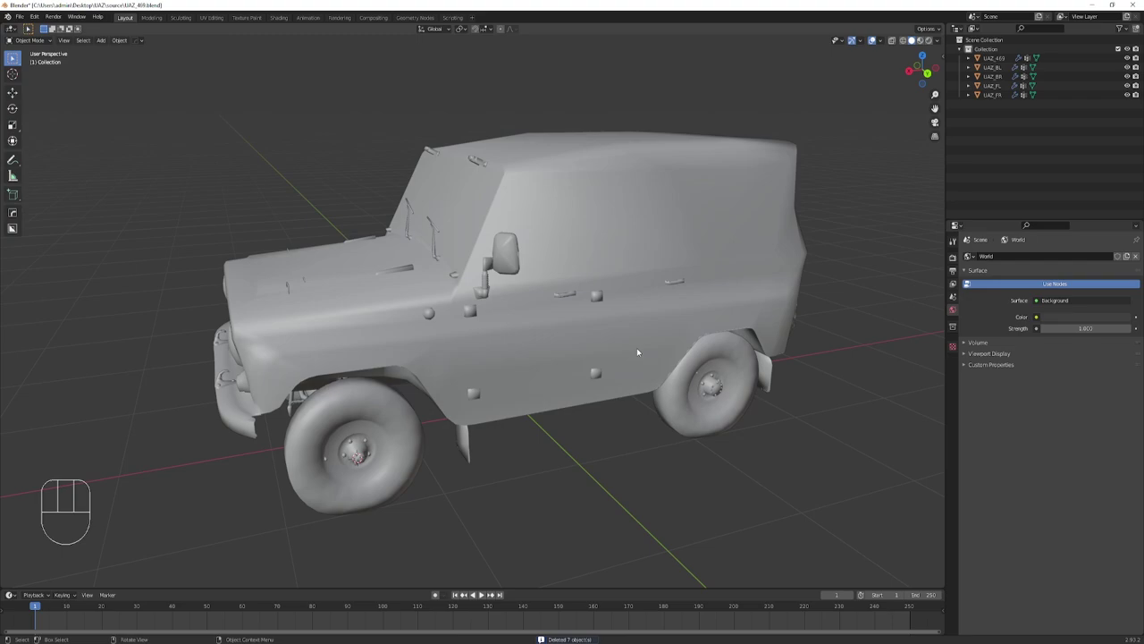
middle_click(574, 387)
left_click(431, 276)
left_click_drag(686, 469, 685, 448)
left_click_drag(608, 435, 606, 455)
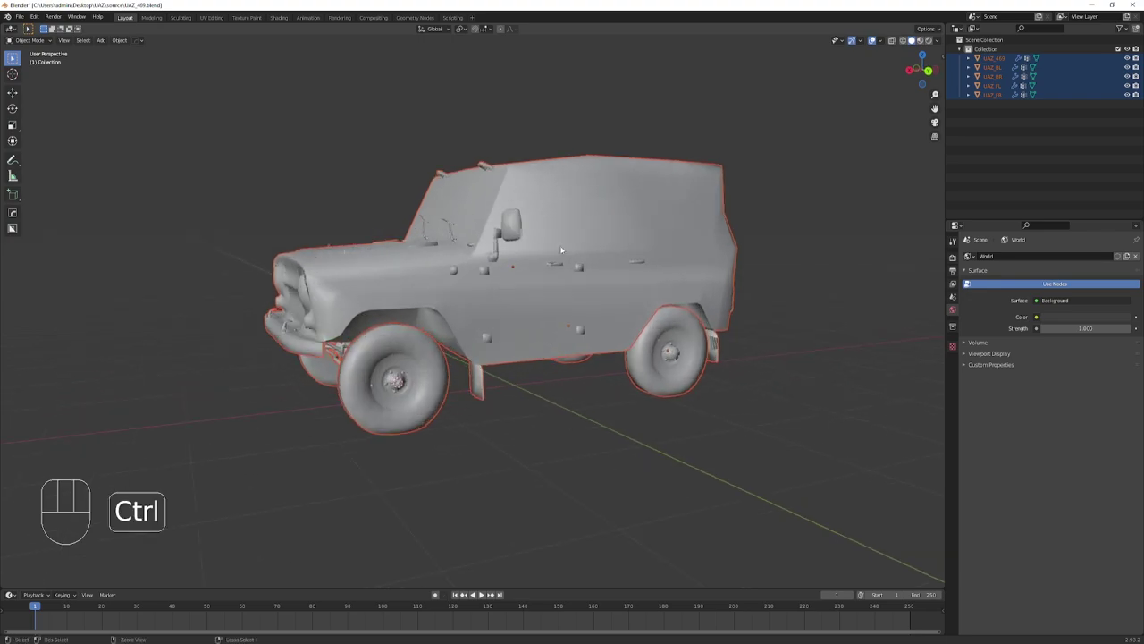
Apply scale and rotation to all five car objects, then deselect them.
key("ctrl+a")
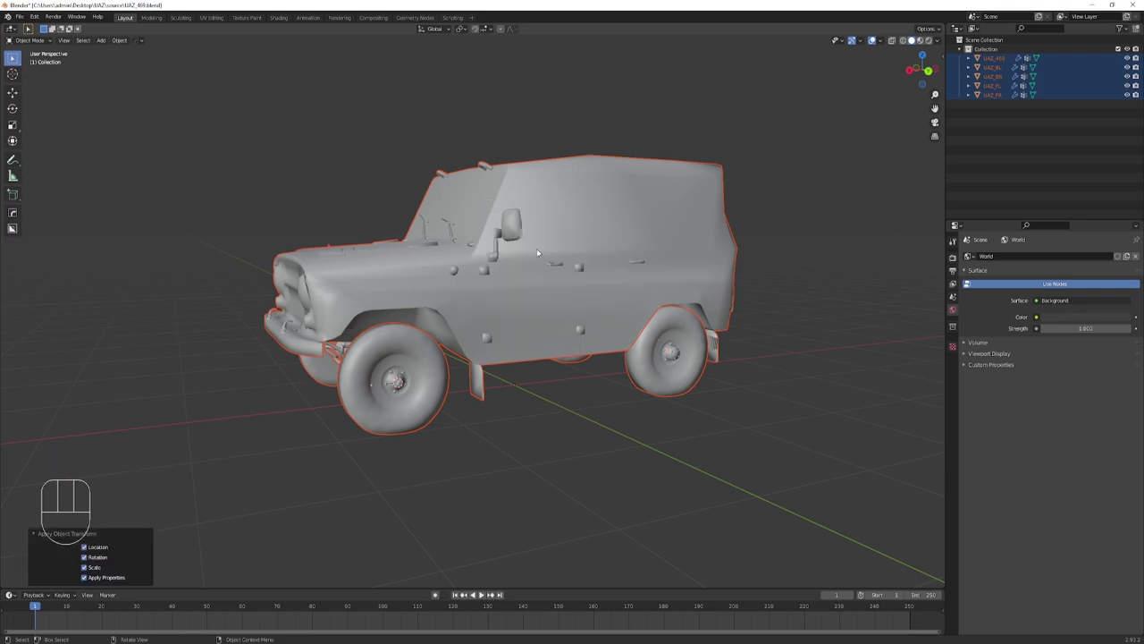
left_click_drag(558, 349, 570, 358)
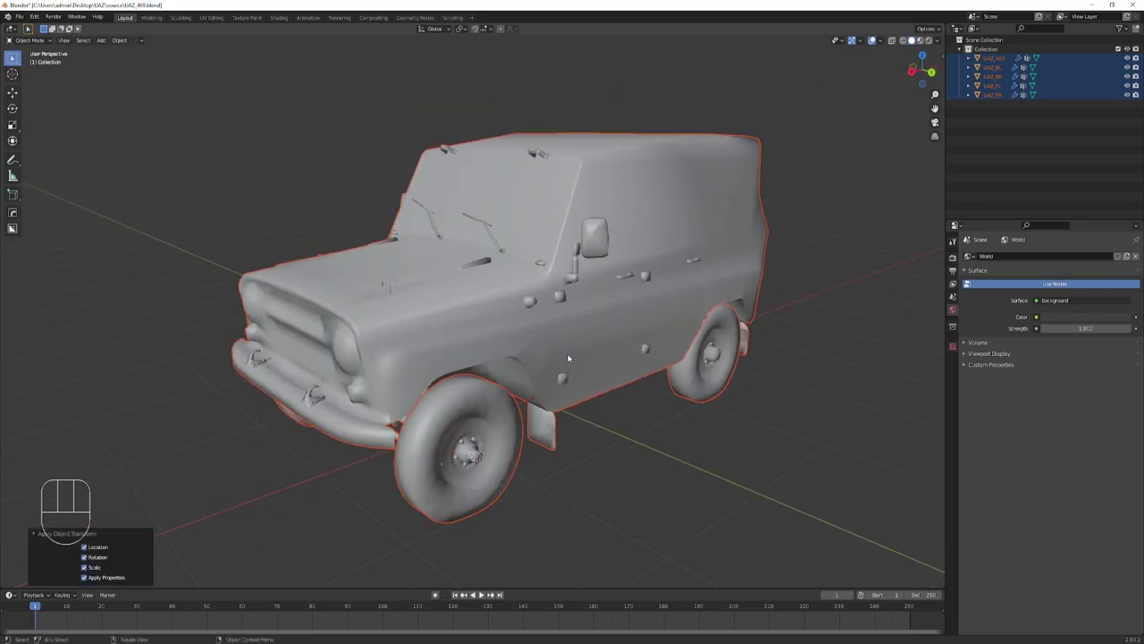
left_click_drag(570, 354, 569, 365)
left_click(649, 456)
middle_click(657, 407)
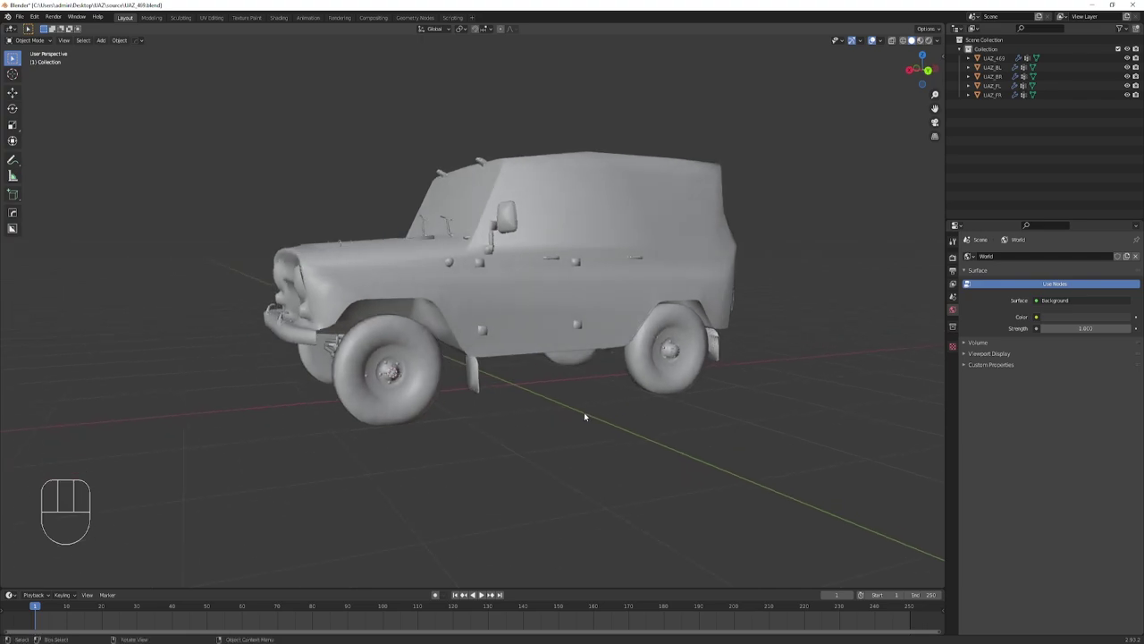
Check the Add menu's Armature options, then show the UE4 Vehicle sidebar panel.
key("shift+a")
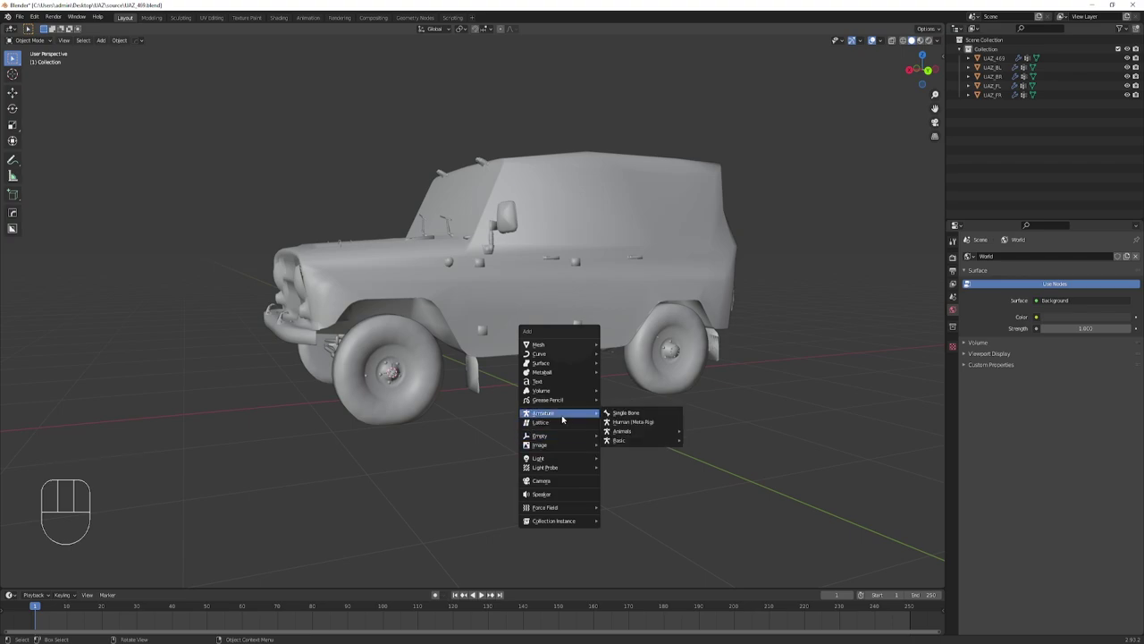
middle_click(599, 441)
middle_click(670, 429)
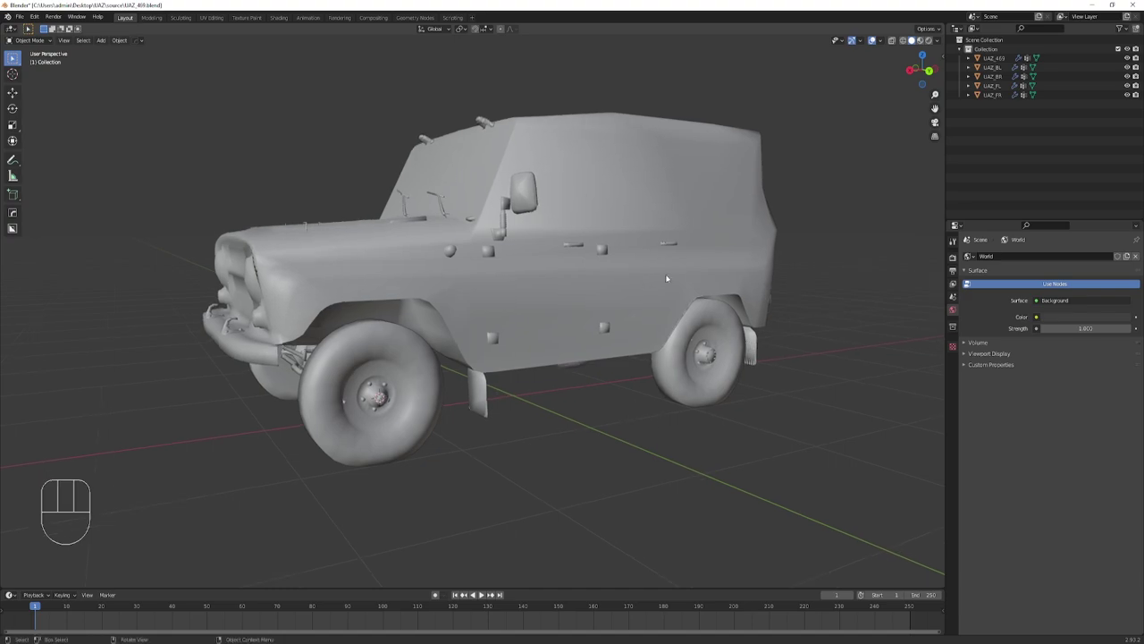
left_click_drag(614, 314, 626, 314)
middle_click(624, 315)
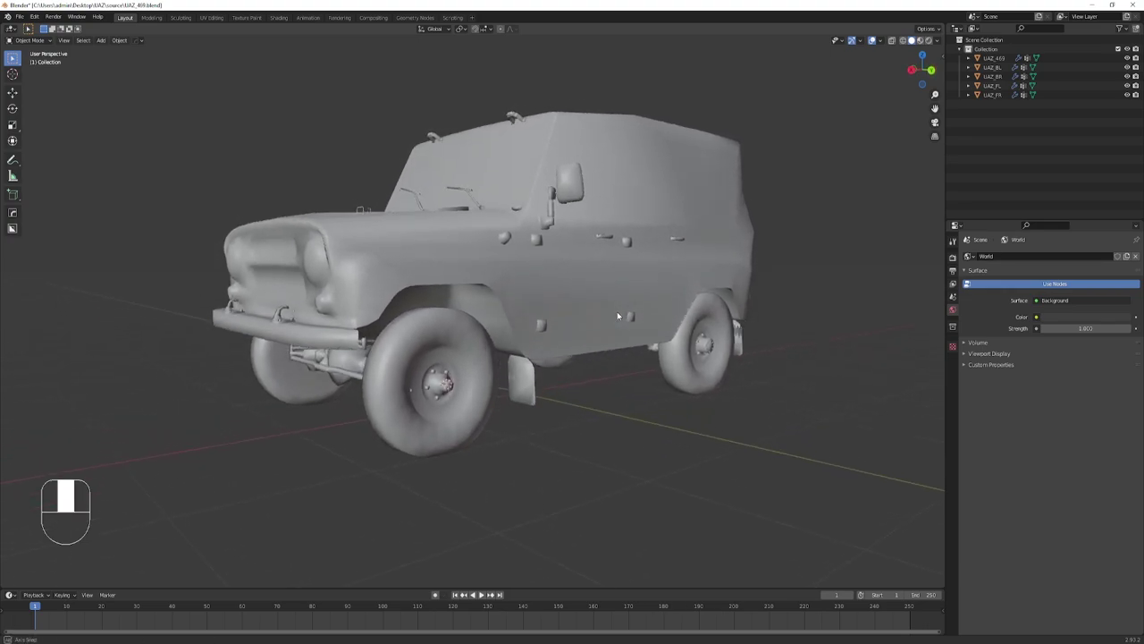
key("n")
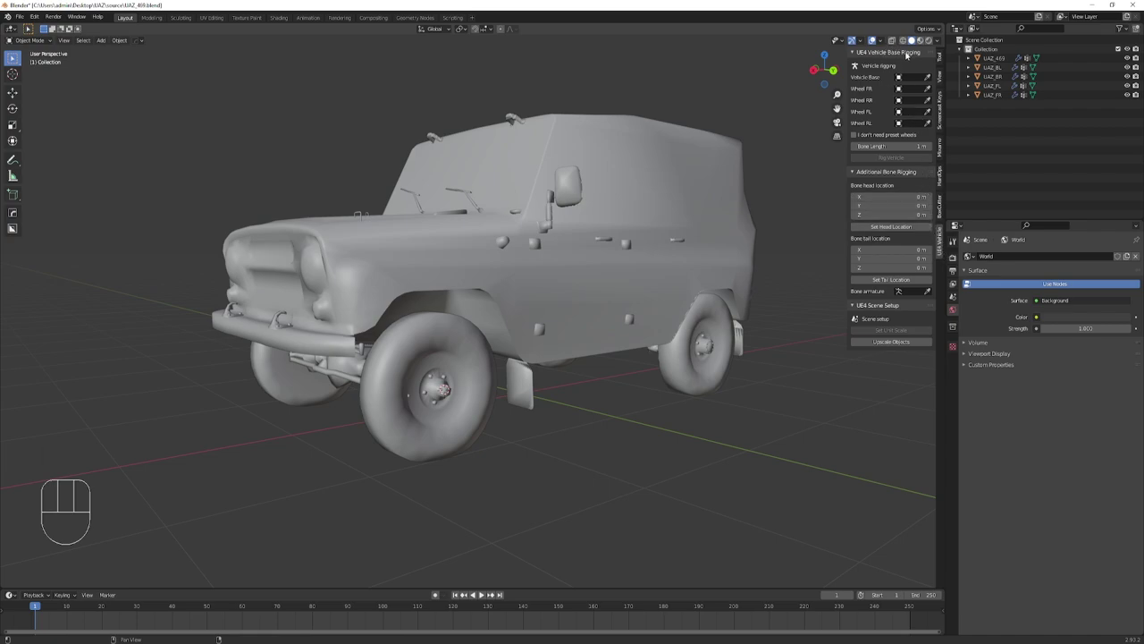
Make the UAZ_469 body the active object and return to the UE4 Vehicle rigging panel.
middle_click(874, 37)
left_click(875, 36)
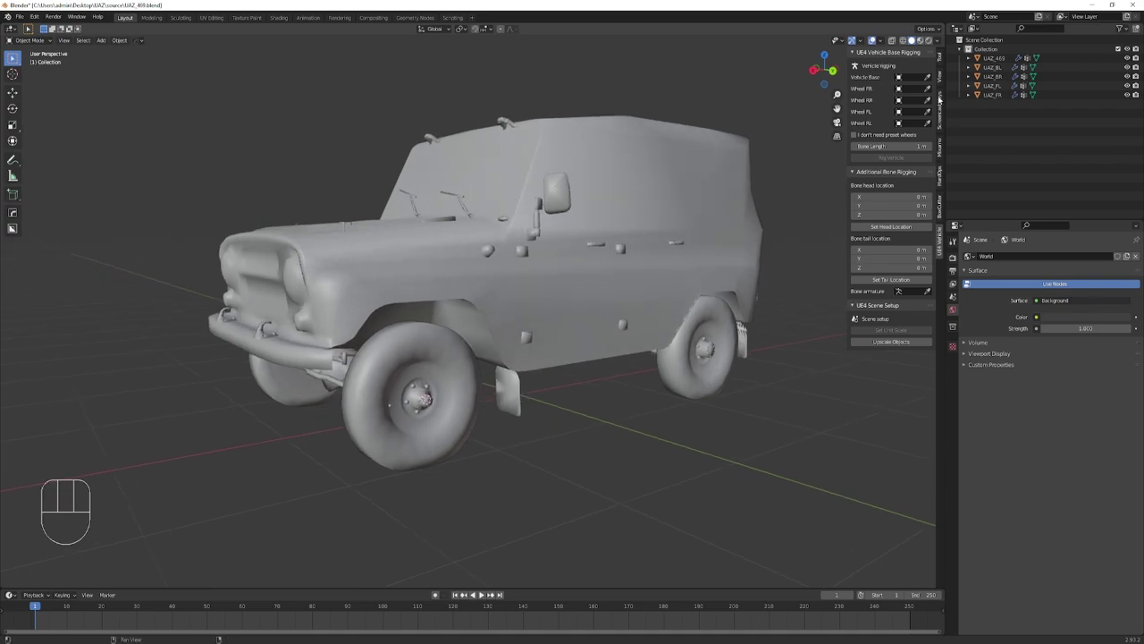
left_click(874, 37)
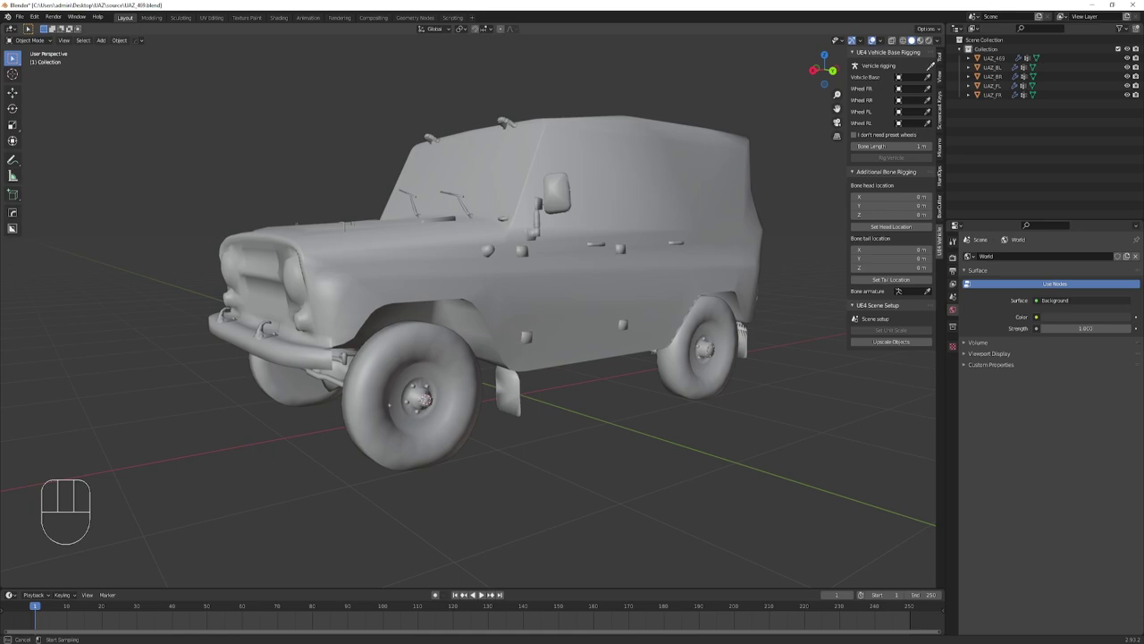
left_click(874, 36)
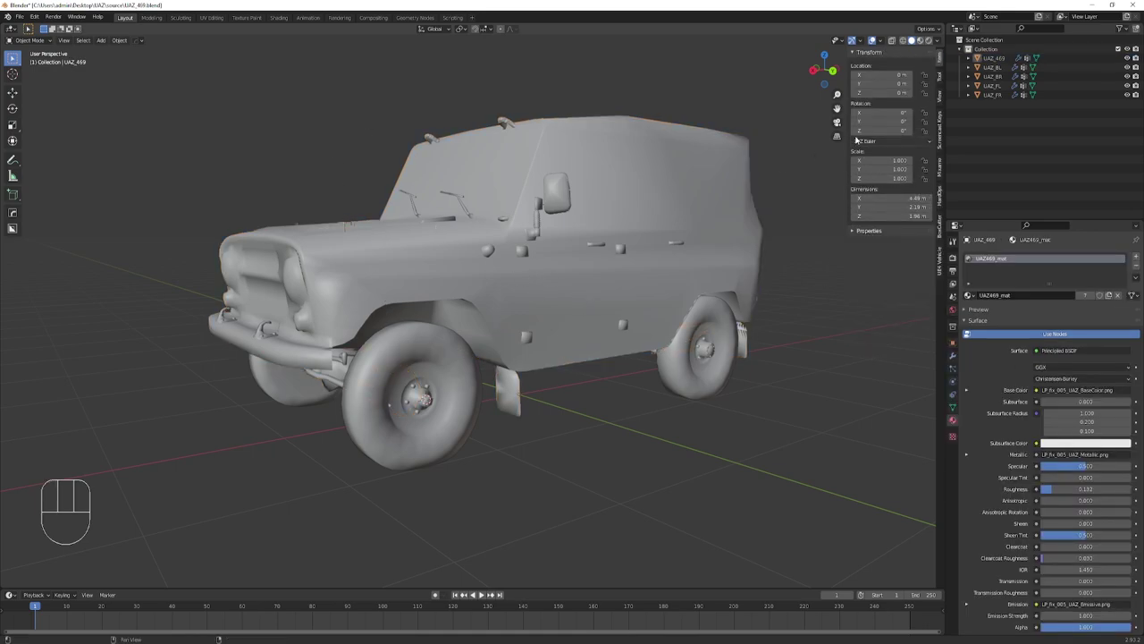
left_click(874, 36)
Leave the Additional Bone Rigging section collapsed in the UE4 Vehicle panel.
left_click(874, 37)
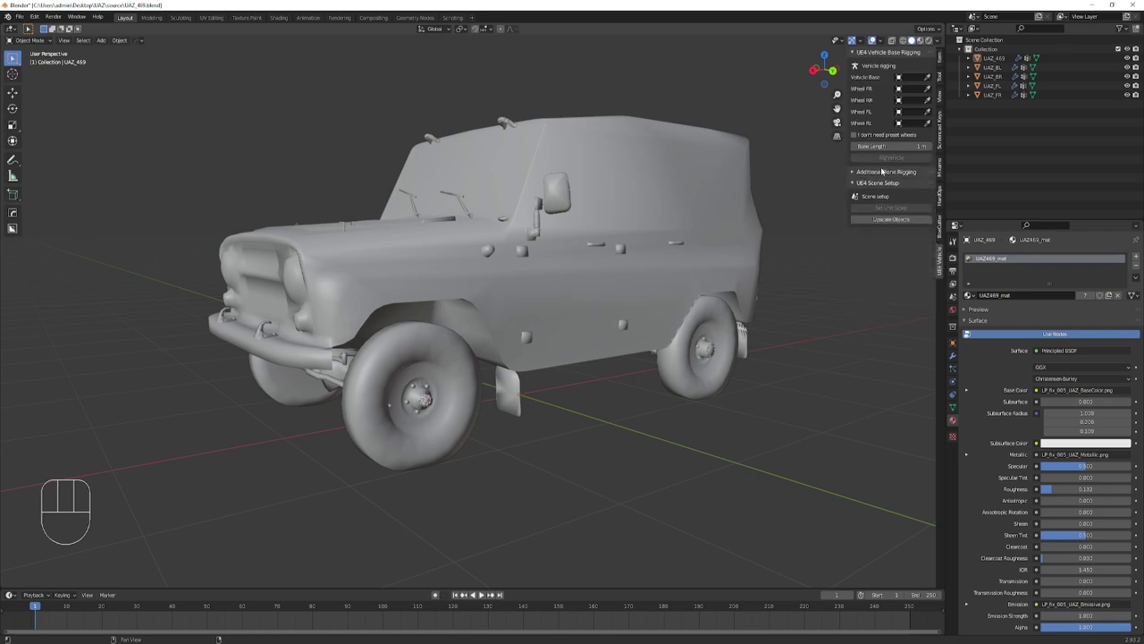
left_click(874, 36)
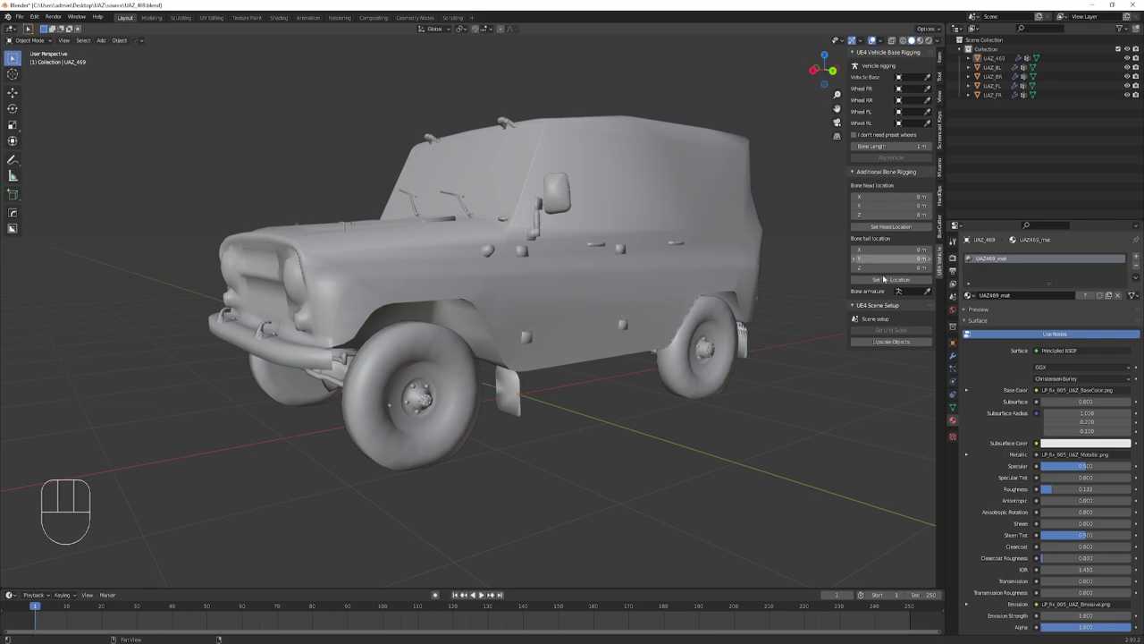
left_click(875, 37)
middle_click(874, 37)
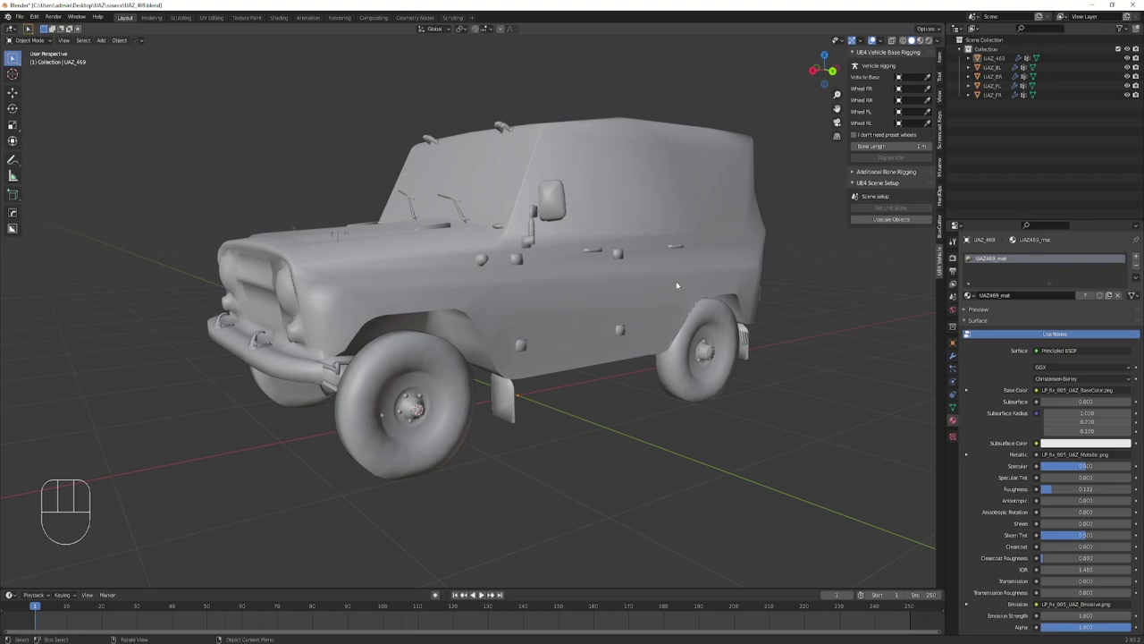
Set the scene unit scale for UE4 and reframe the whole car.
left_click(875, 36)
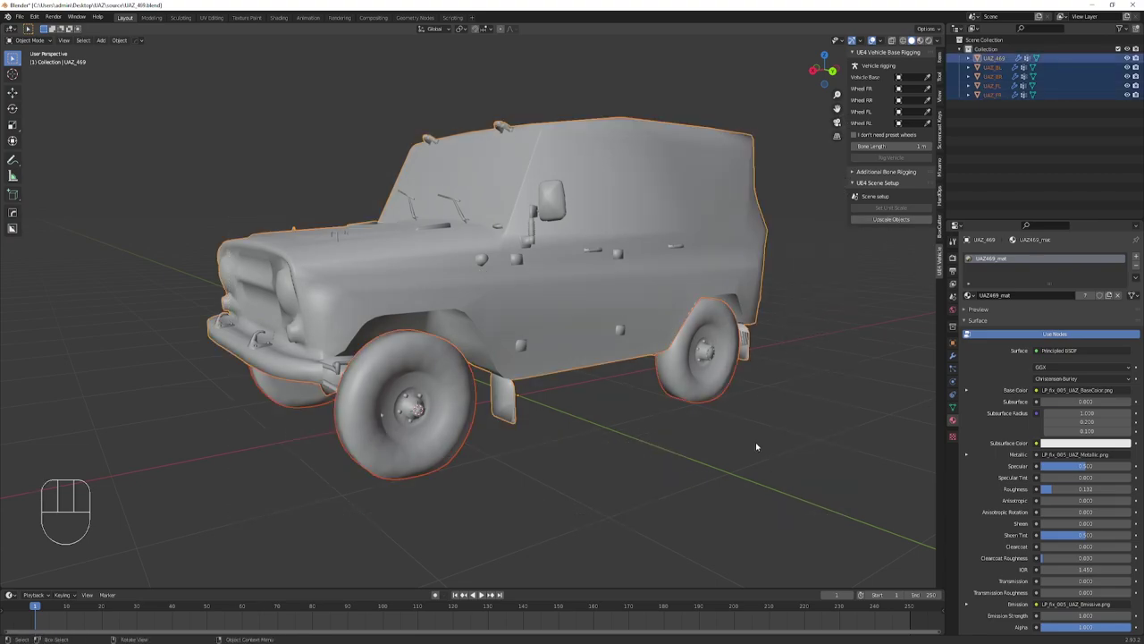
left_click(875, 36)
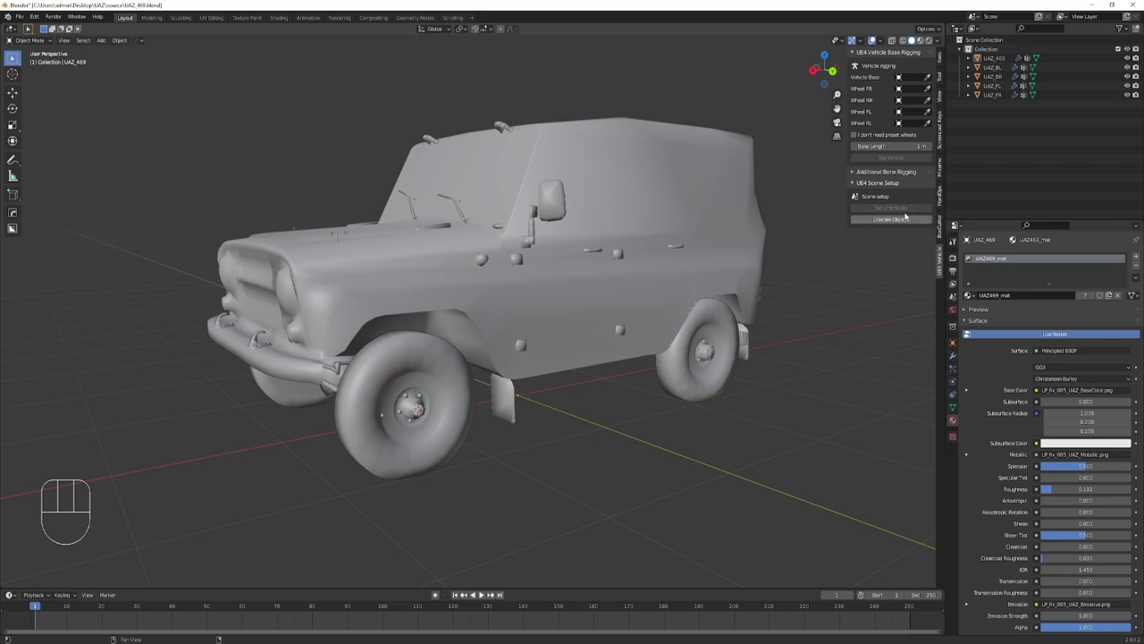
left_click(874, 37)
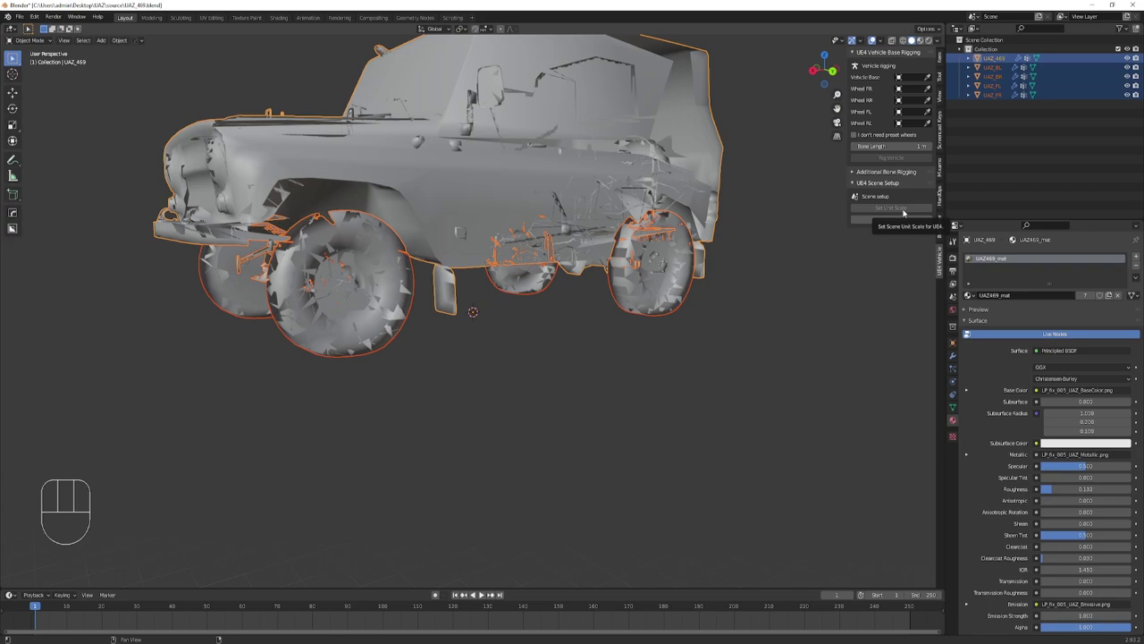
key("ctrl+z")
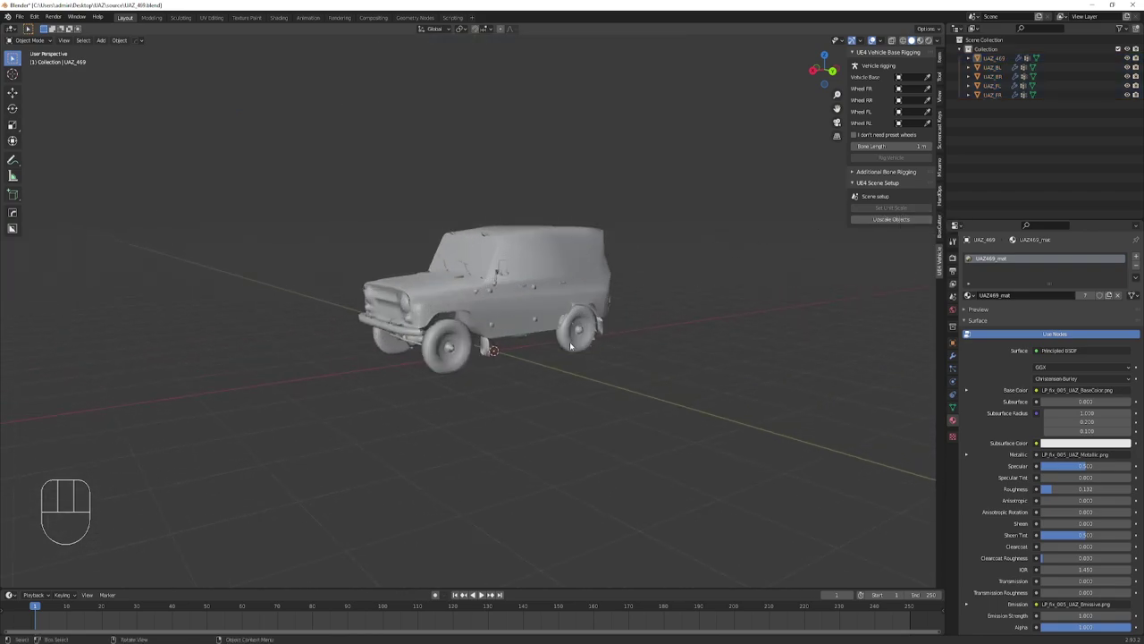
Start picking the car body for the Vehicle Base slot with the eyedropper.
middle_click(874, 37)
middle_click(874, 37)
left_click(875, 37)
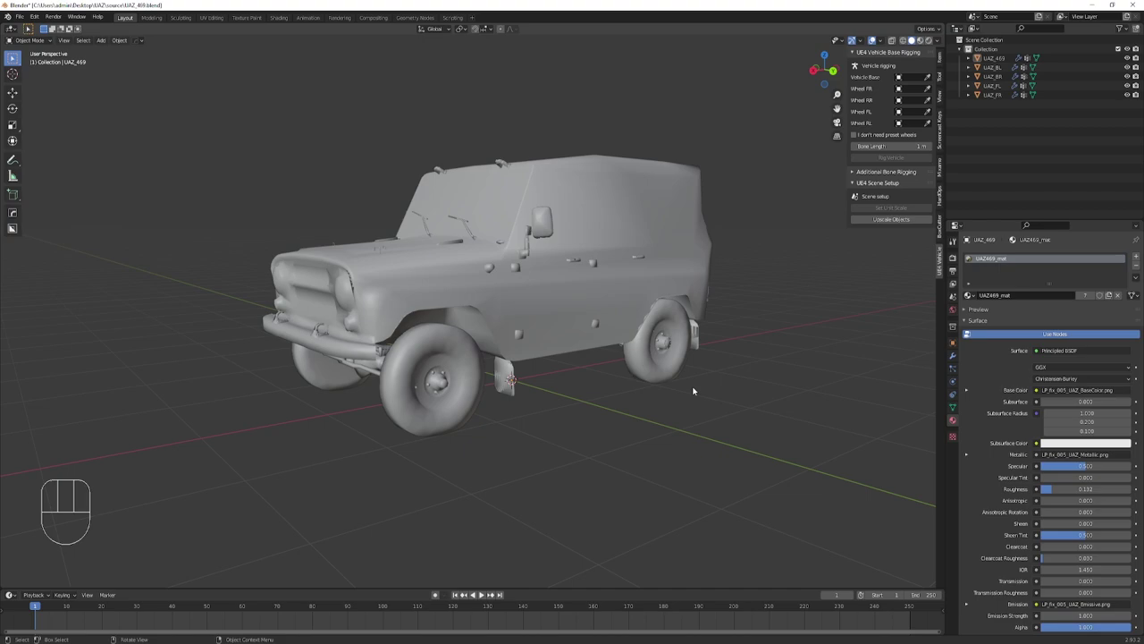
left_click(874, 36)
middle_click(590, 343)
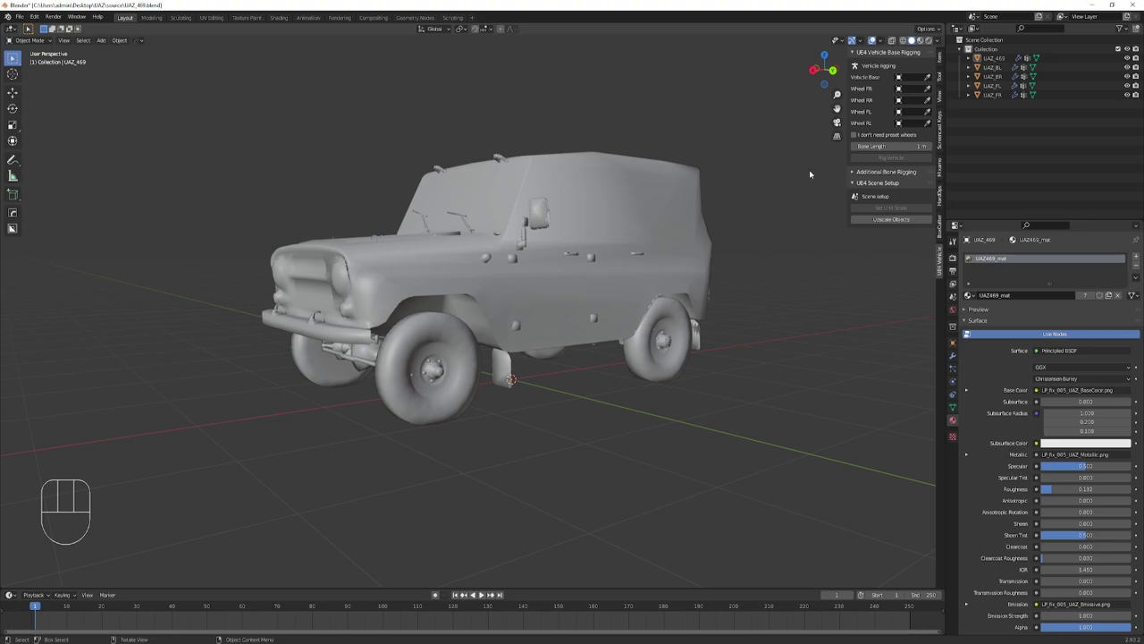
Assign UAZ_469 as vehicle base and the FR, BR and BL wheels to their slots.
left_click(932, 78)
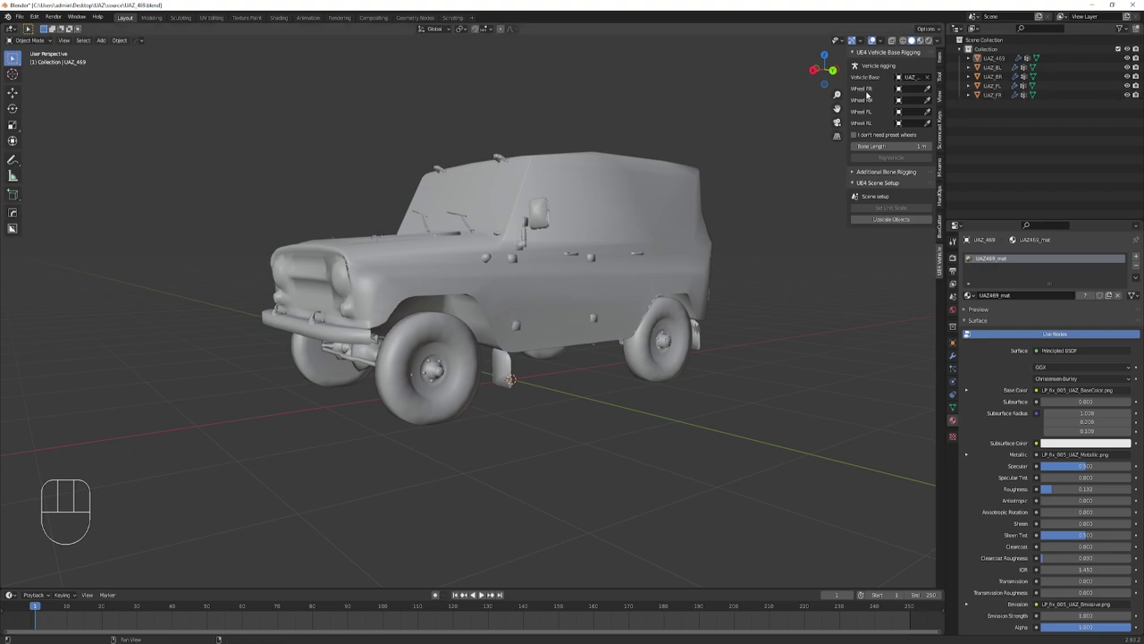
left_click(931, 89)
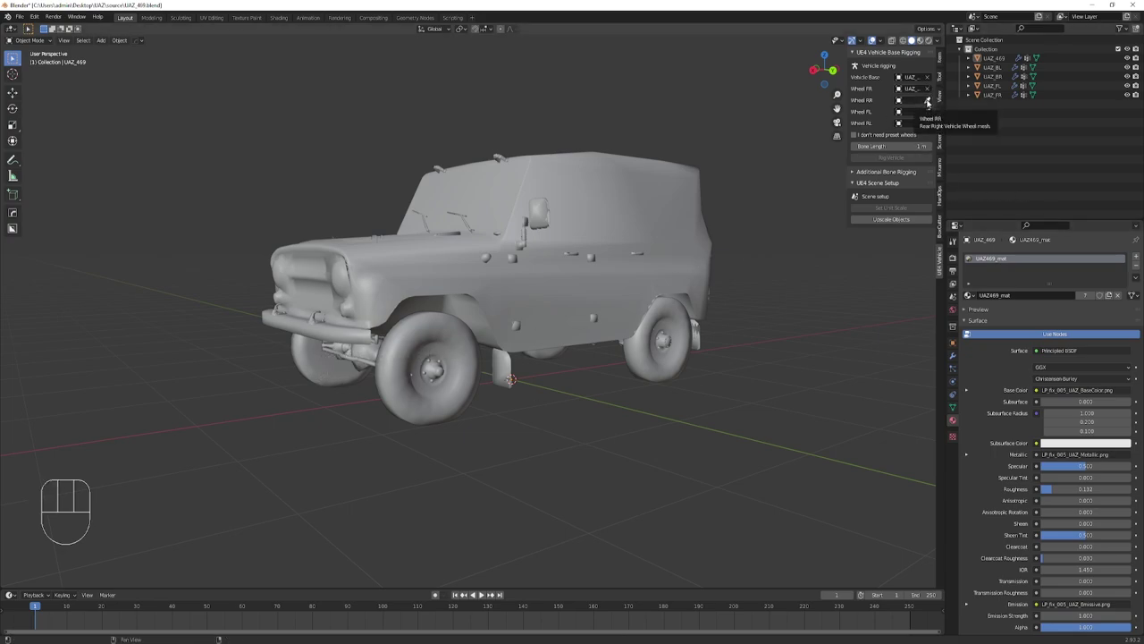
left_click(930, 101)
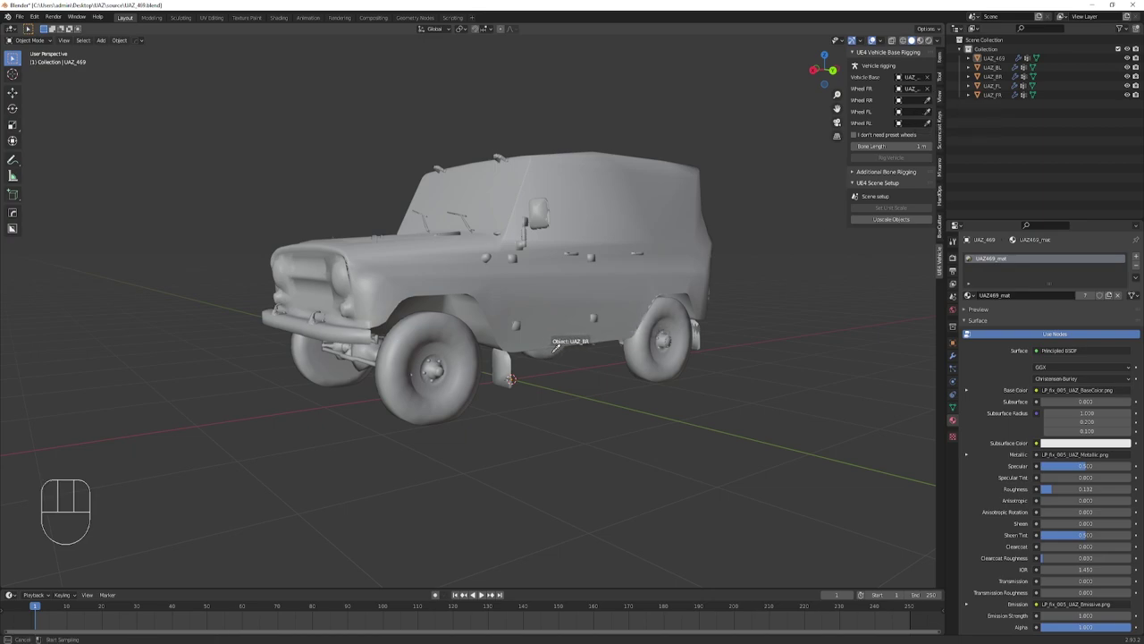
left_click(930, 110)
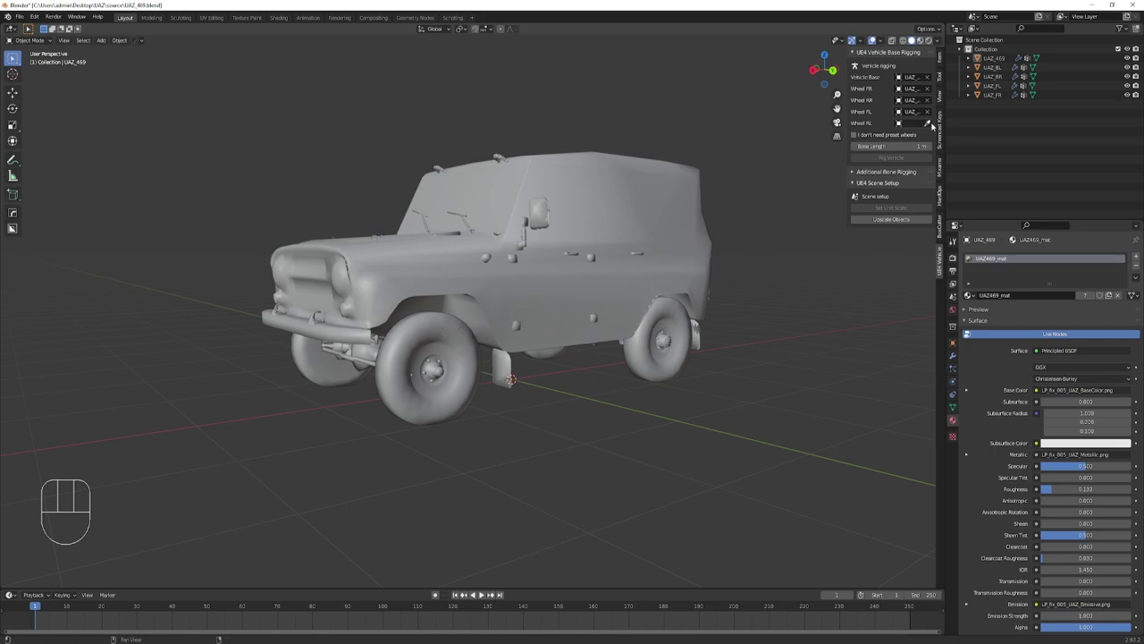
left_click(934, 123)
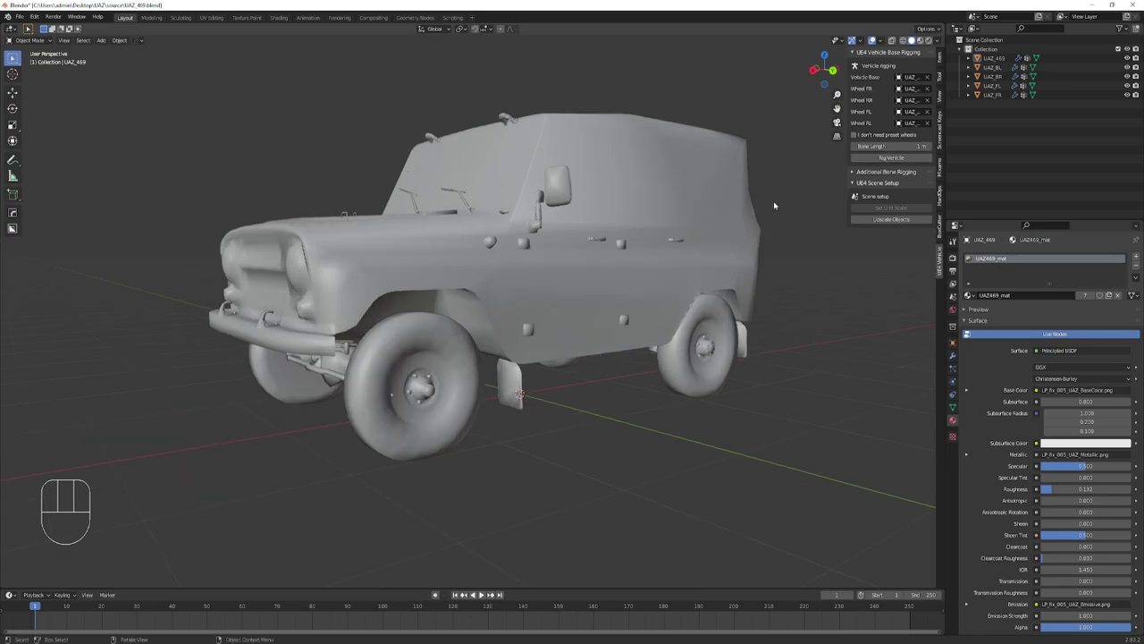
Generate the vehicle rig with Bone Length 0.96 m and undo the duplicate armature.
left_click(893, 159)
left_click_drag(555, 358, 583, 366)
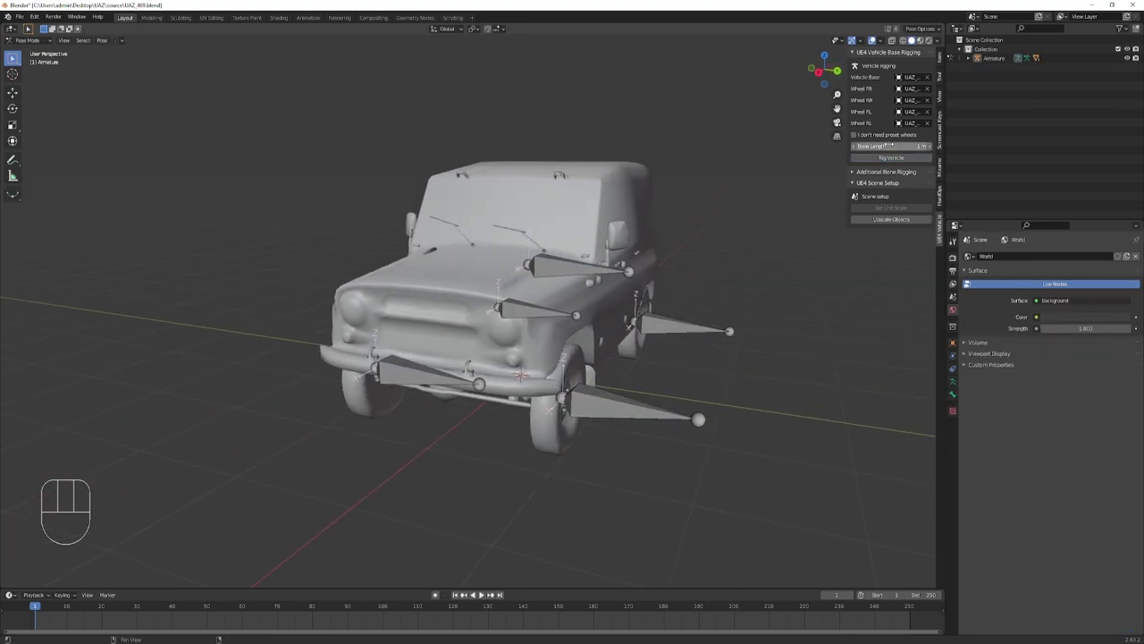
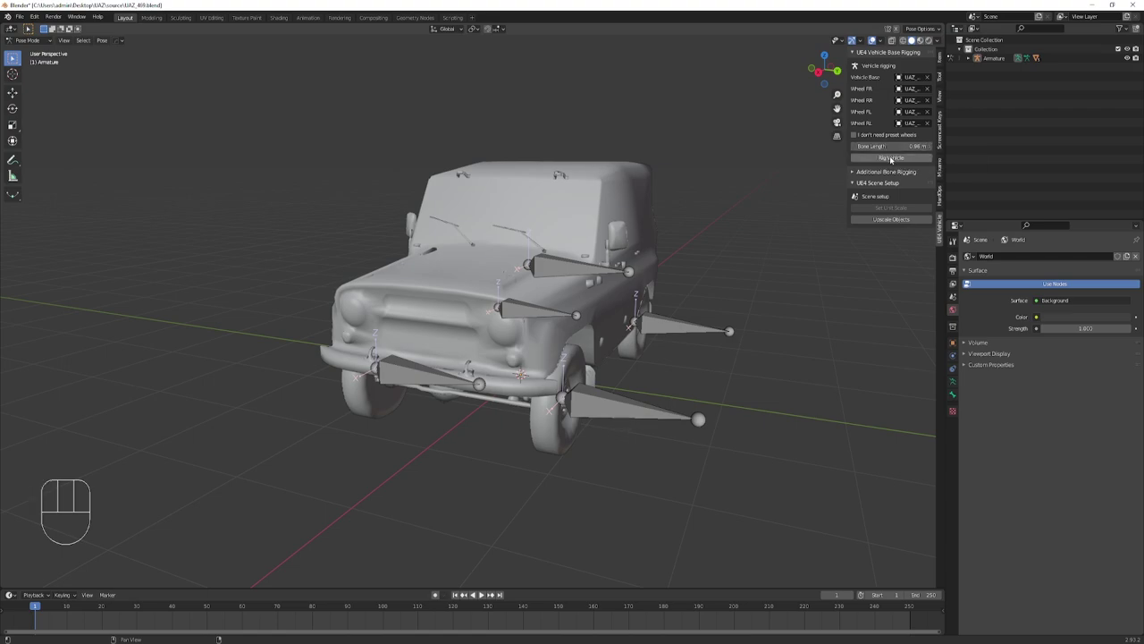
left_click(892, 157)
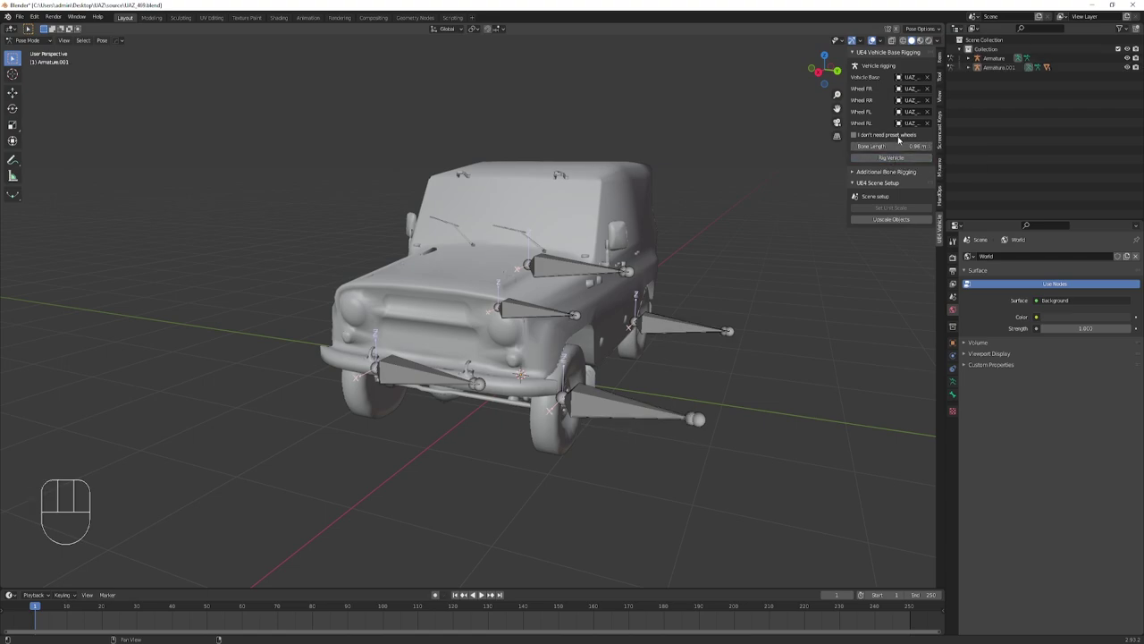
key("ctrl+z")
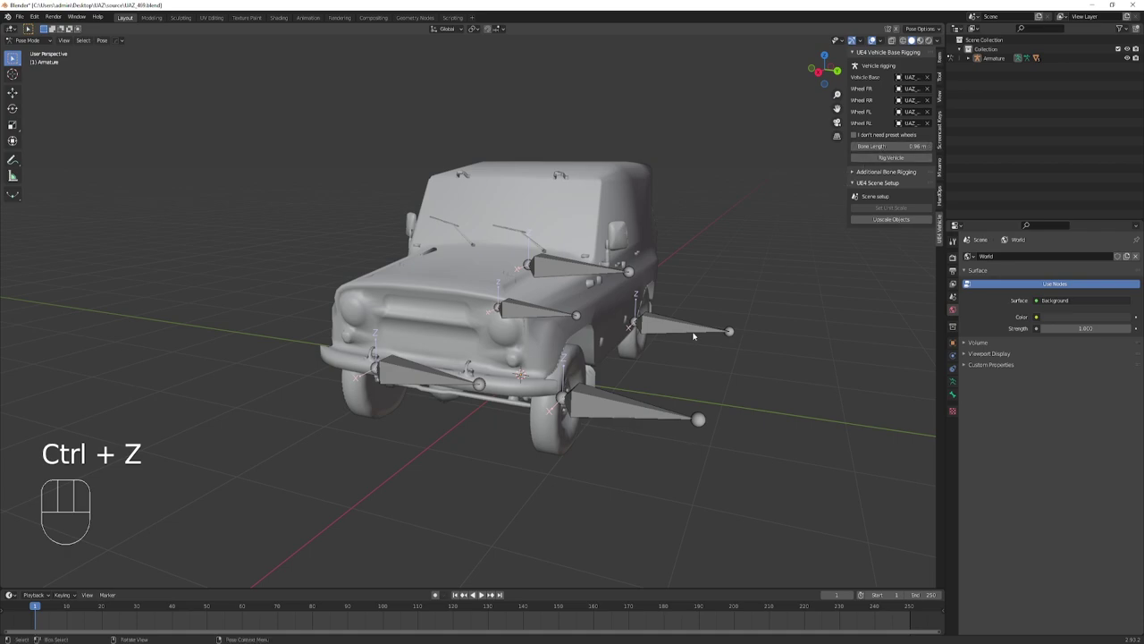
Orbit around the rigged car to inspect the wheel bones.
middle_click(698, 367)
left_click(611, 418)
left_click_drag(708, 403, 682, 403)
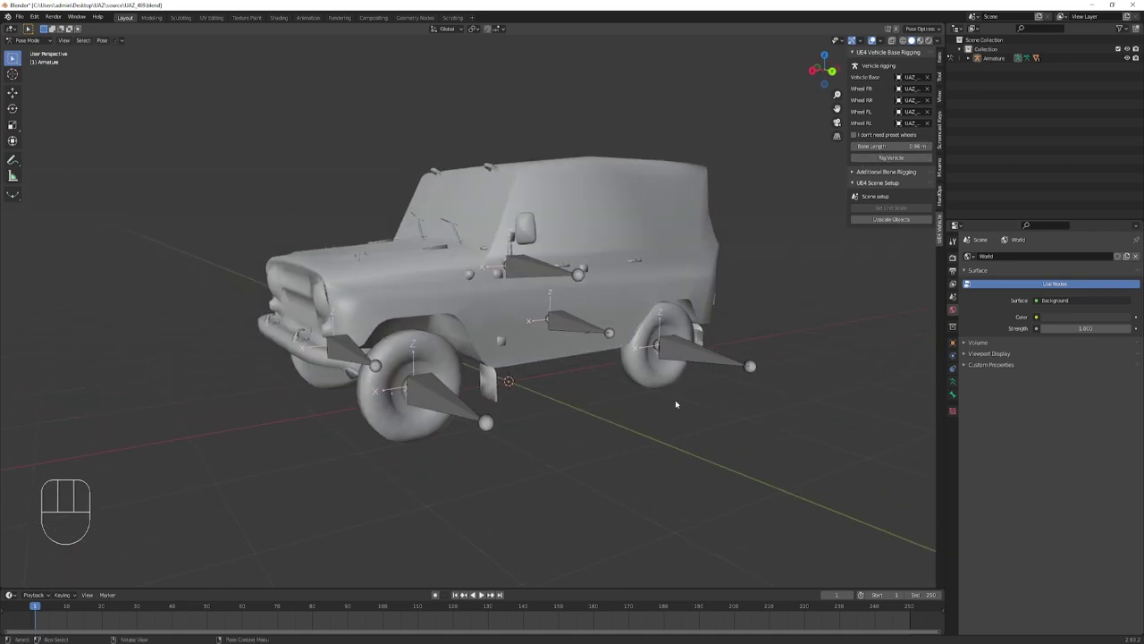
left_click_drag(607, 394, 621, 397)
left_click_drag(621, 379, 606, 378)
middle_click(610, 382)
left_click_drag(626, 377, 584, 378)
left_click_drag(612, 378, 679, 368)
middle_click(638, 376)
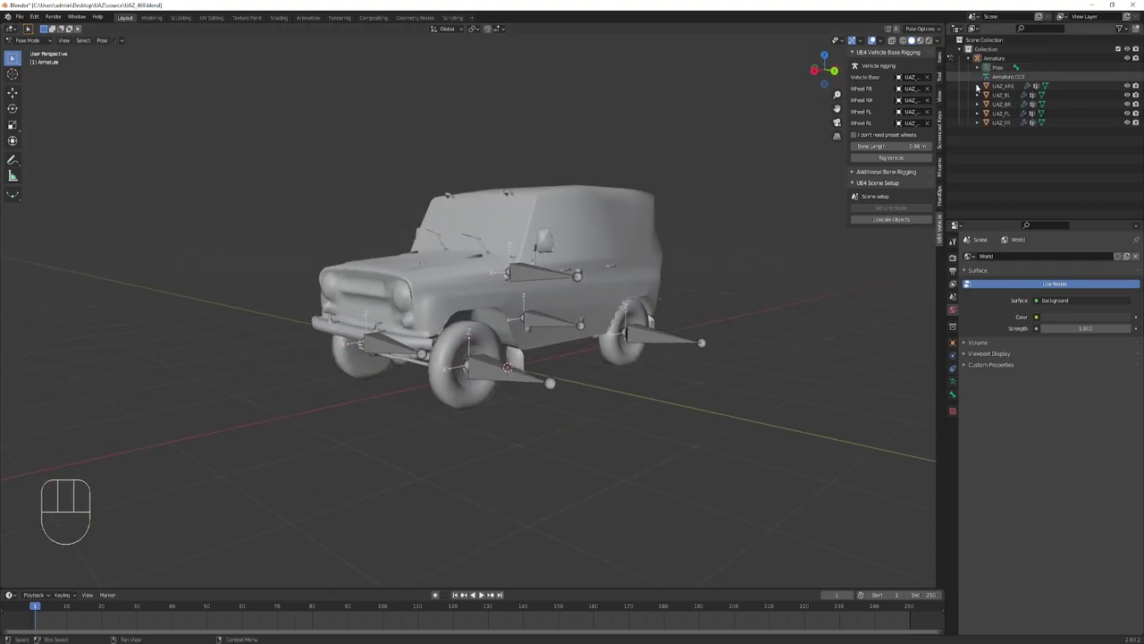
Check the armature and car meshes in the Outliner and select all wheel bones in Pose Mode.
left_click_drag(1006, 129, 1071, 63)
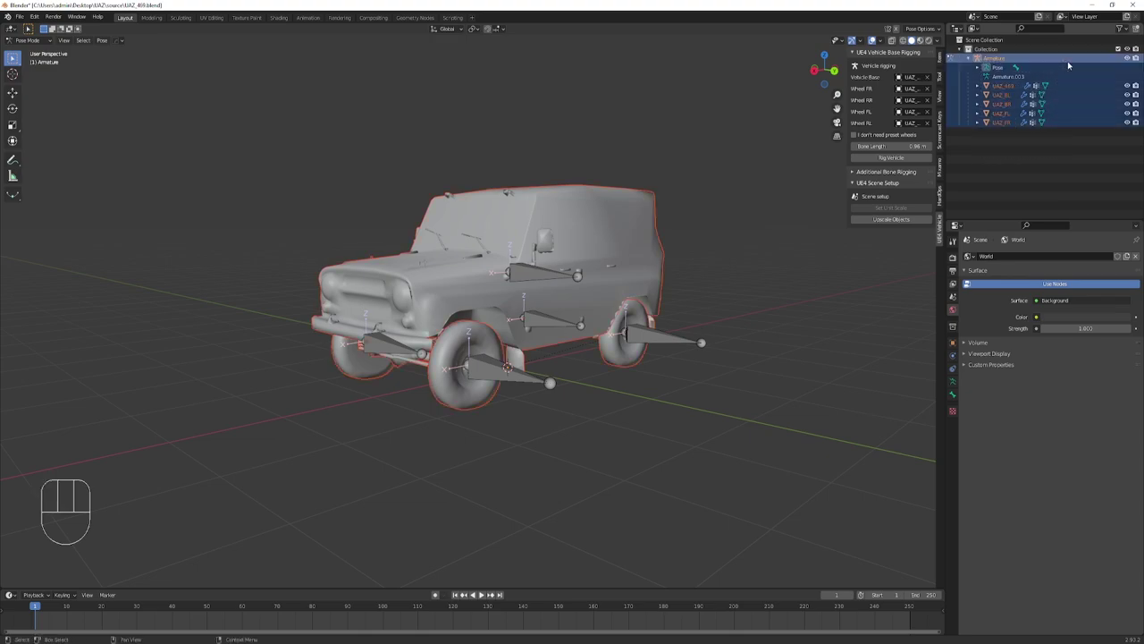
left_click(1003, 160)
middle_click(658, 265)
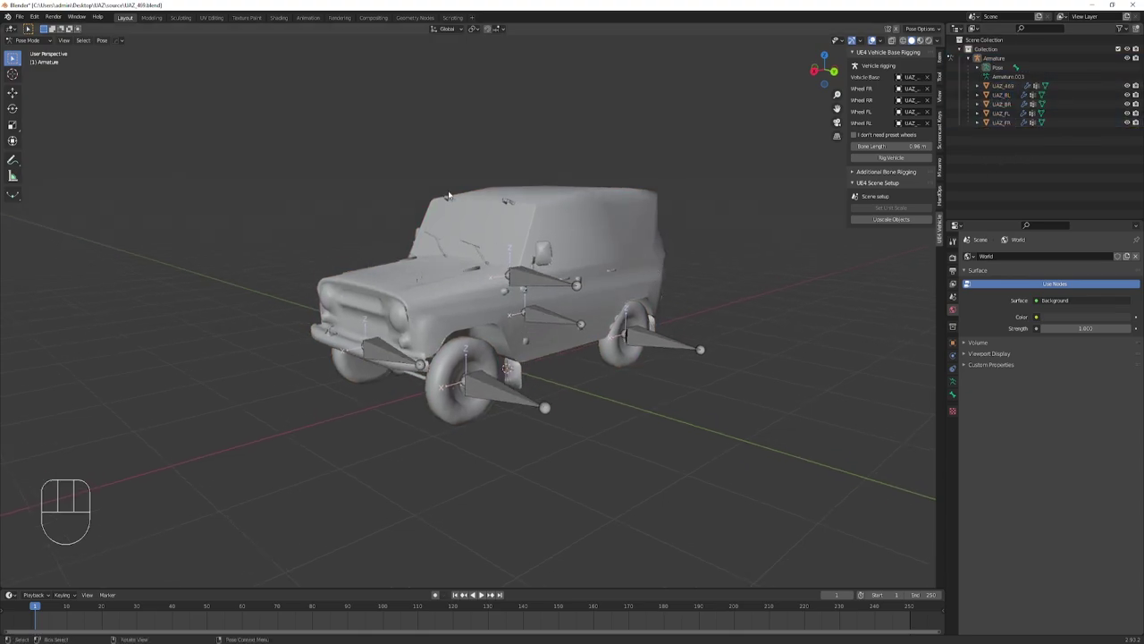
left_click_drag(340, 273, 661, 410)
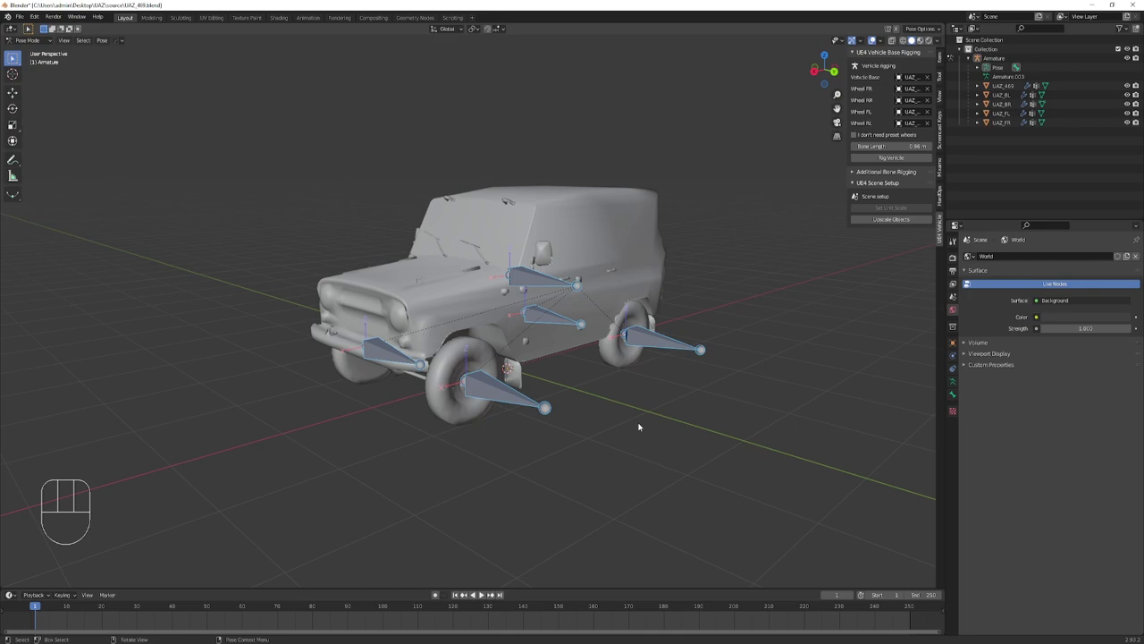
left_click_drag(48, 40, 37, 50)
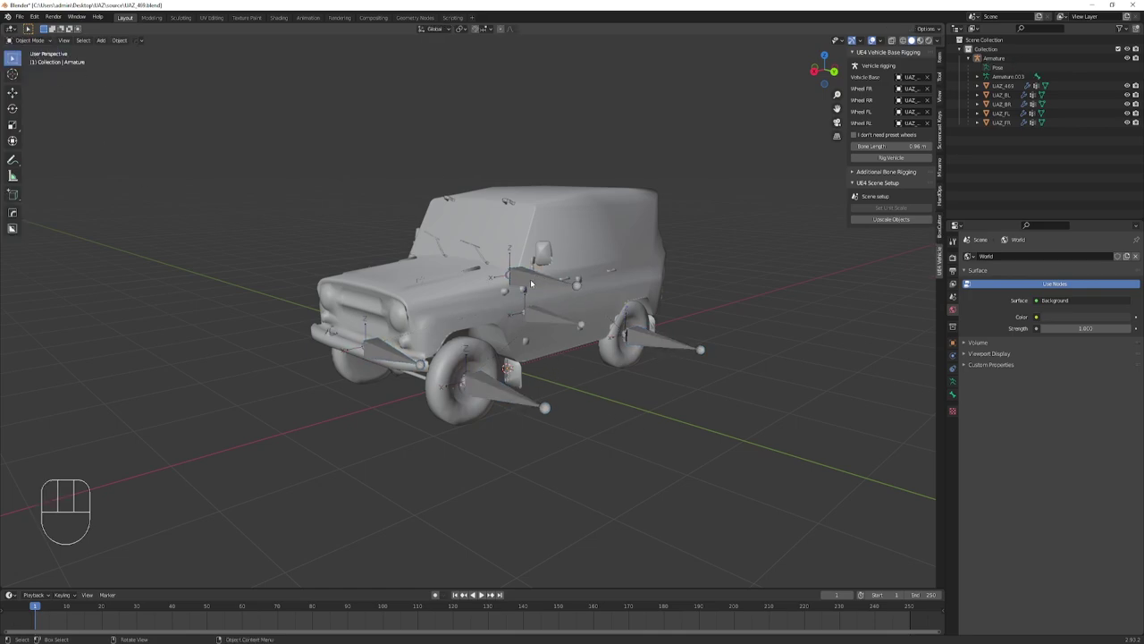
Select the Armature with its child car meshes in the Outliner and collapse its hierarchy.
left_click(599, 391)
middle_click(651, 457)
left_click(152, 107)
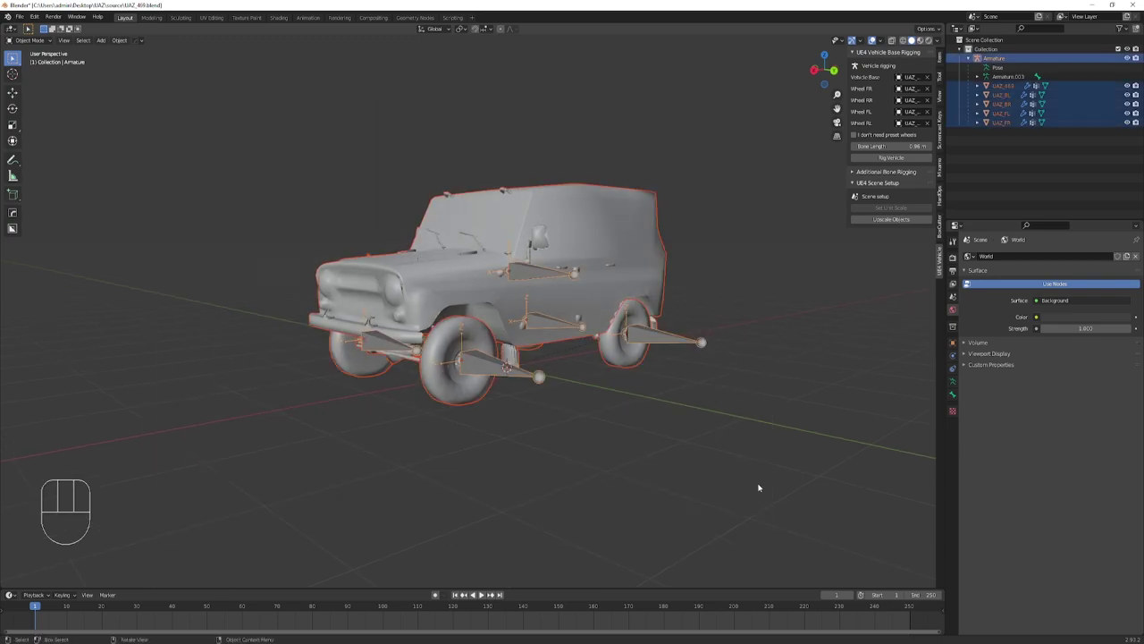
left_click(972, 60)
key("a")
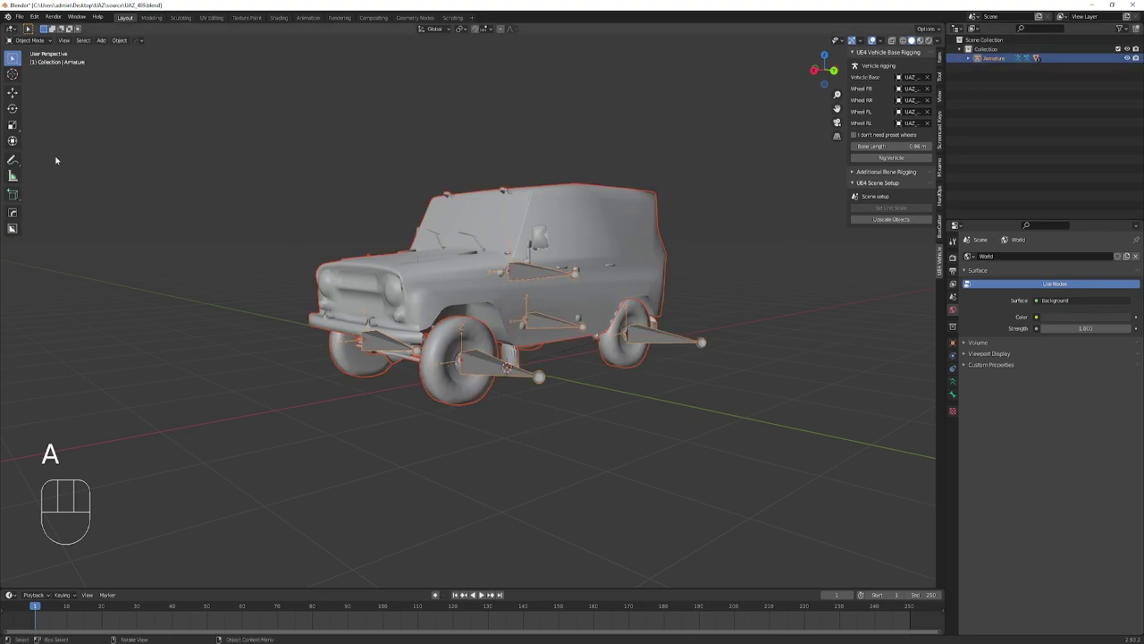
Export the armature and car meshes as UAZ_469_auto.fbx into the UAZ source folder.
left_click_drag(27, 17, 147, 234)
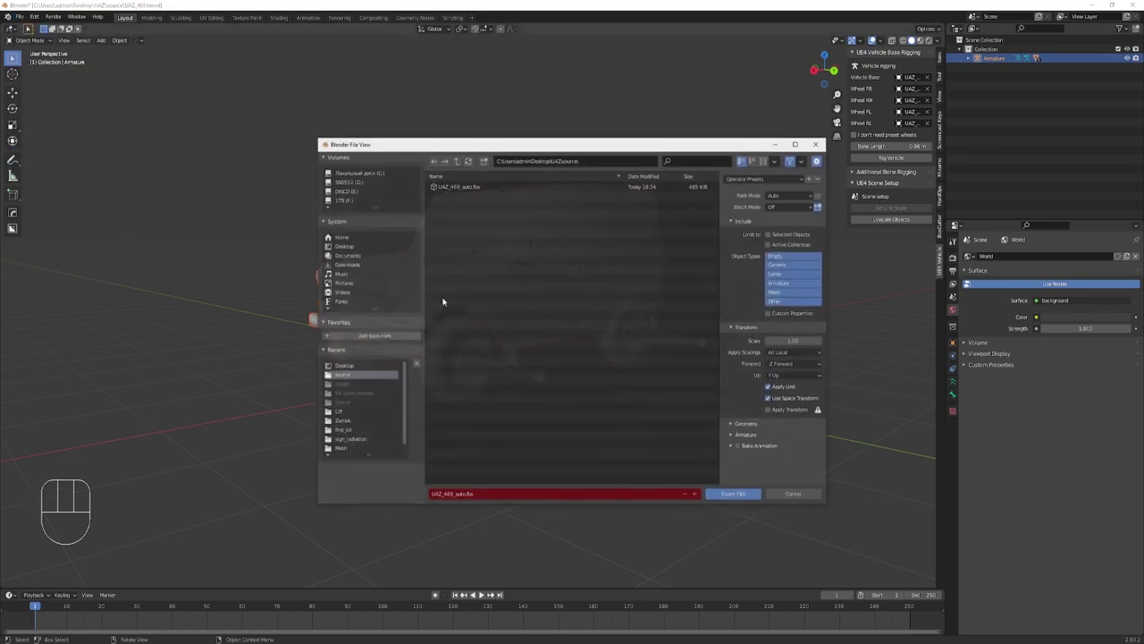
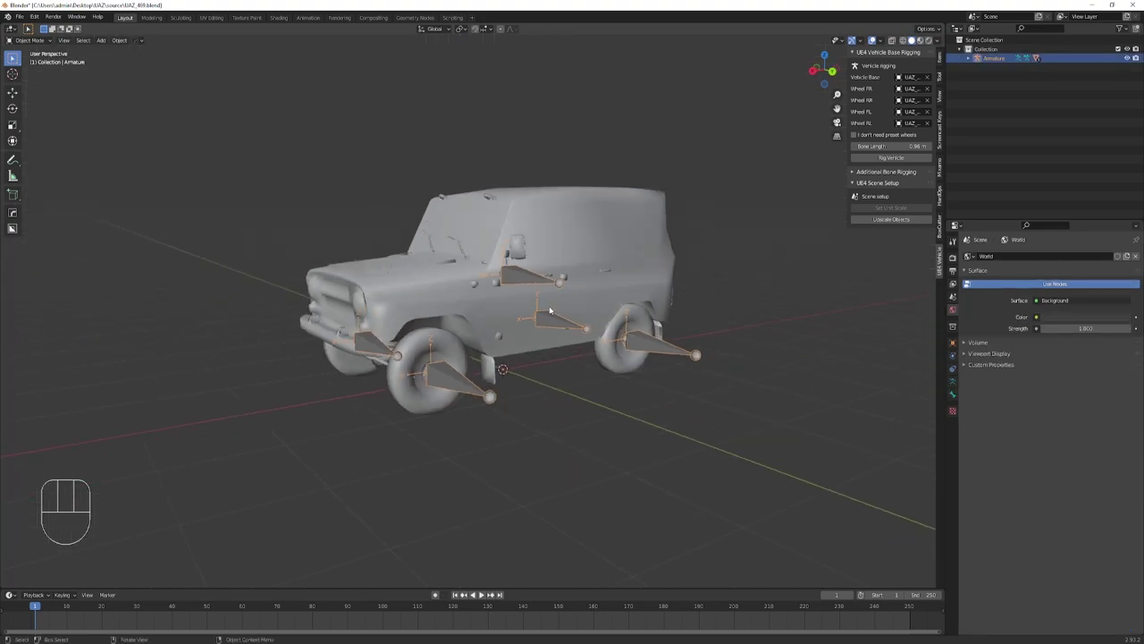
Delete the armature and look over the car without its rig.
key("Delete")
key("End")
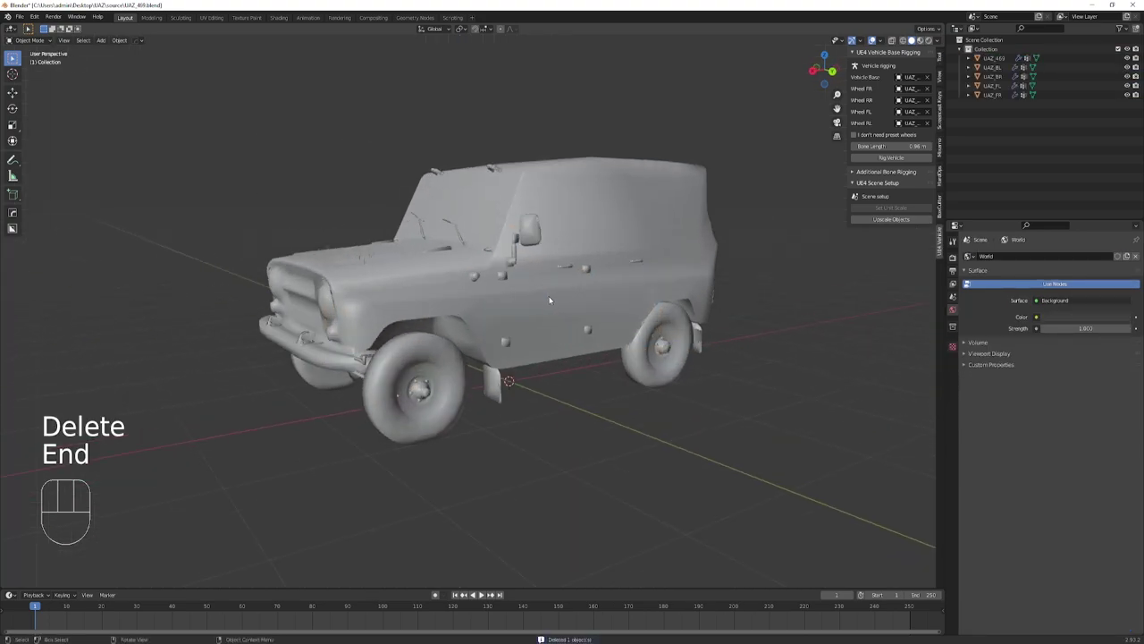
middle_click(555, 323)
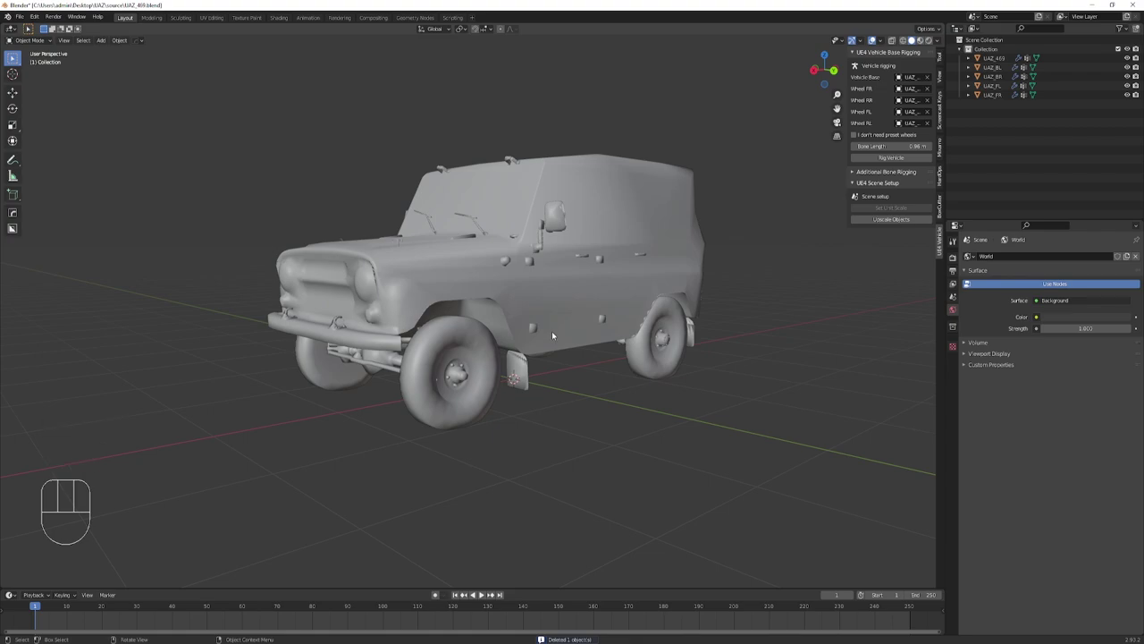
left_click_drag(598, 347, 579, 347)
Select the UAZ body and wheels and move them down along Z in Front view.
left_click(243, 150)
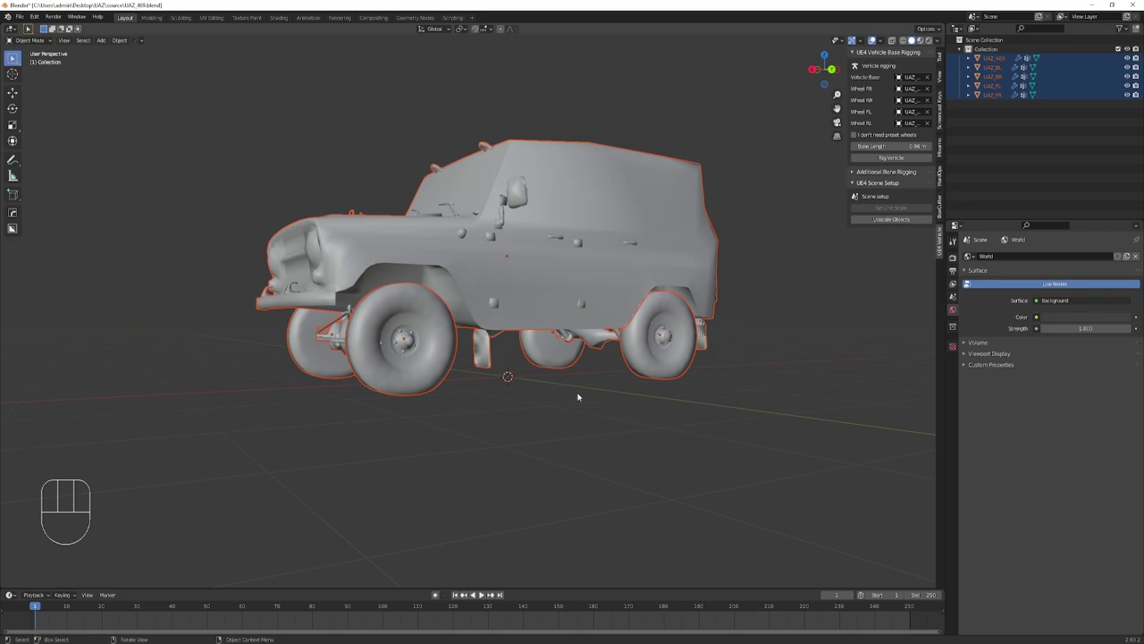
key("KP_1")
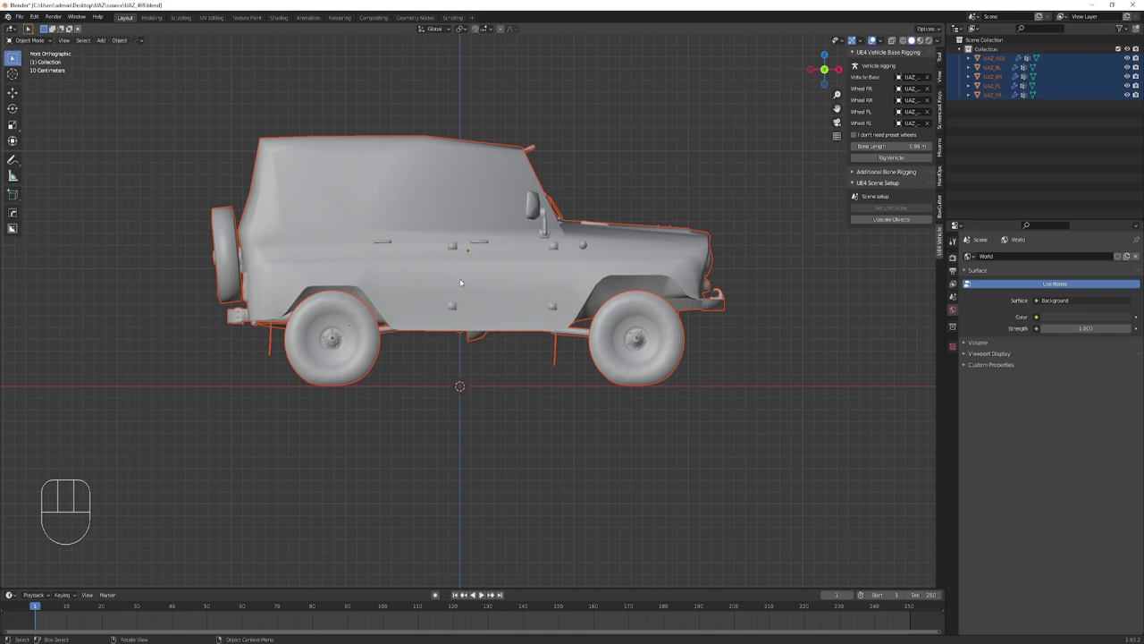
key("a")
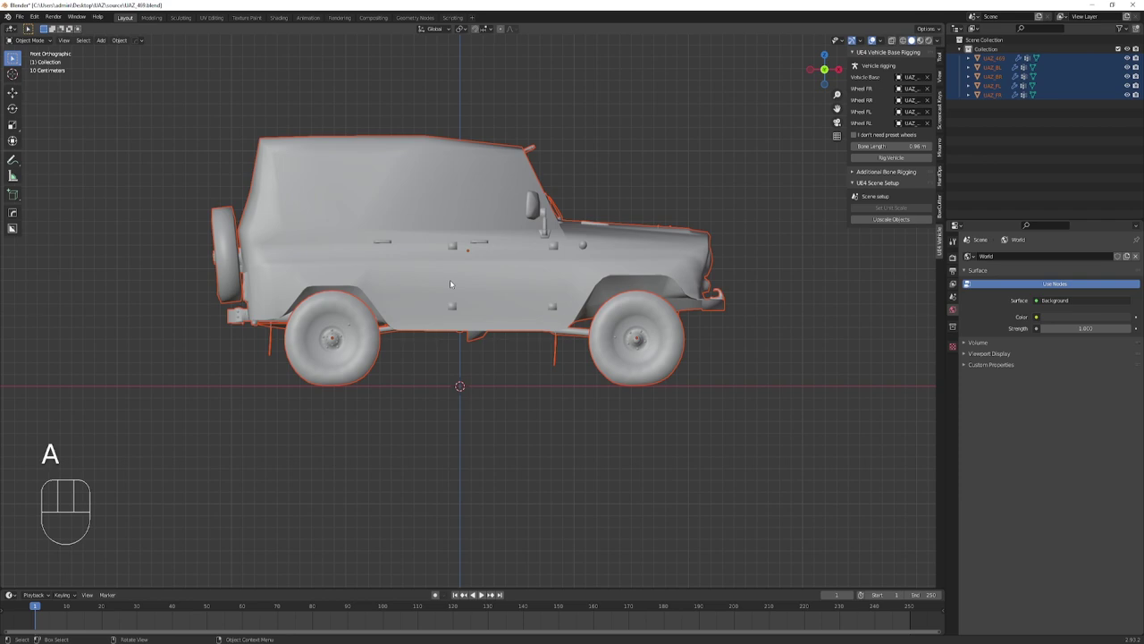
key("g")
key("z")
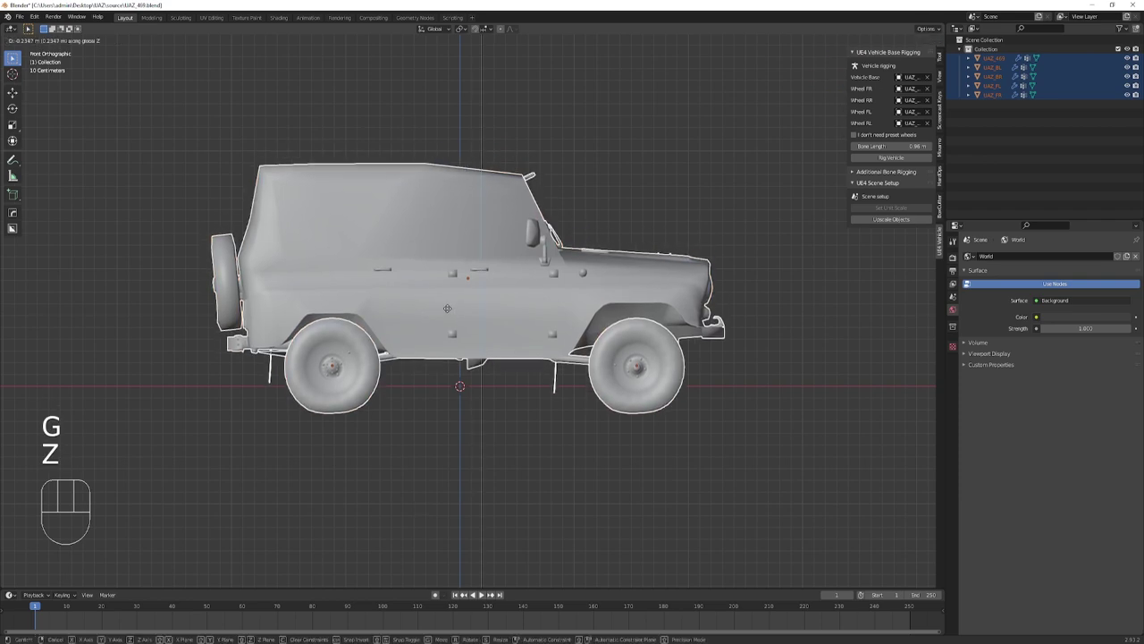